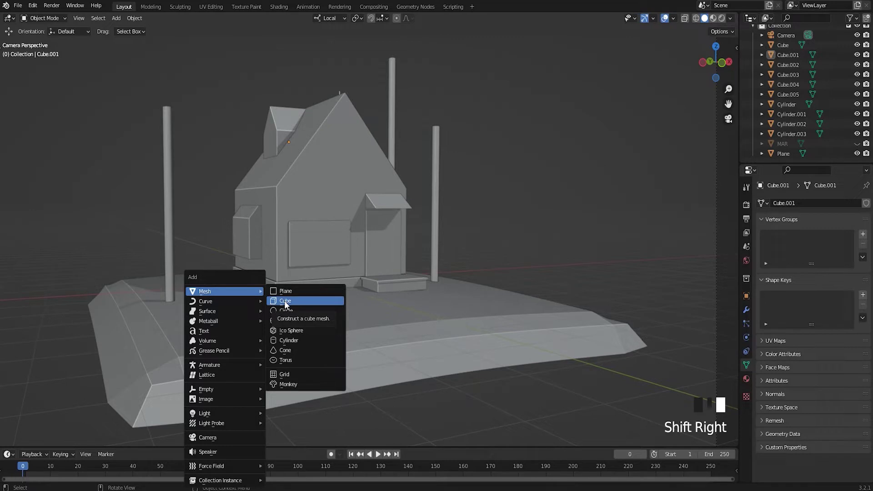
Step: Shrink the new cube into a small block, then duplicate it and enlarge the copy beside it
{"action": "key", "text": "Tab"}
{"action": "key", "text": "a"}
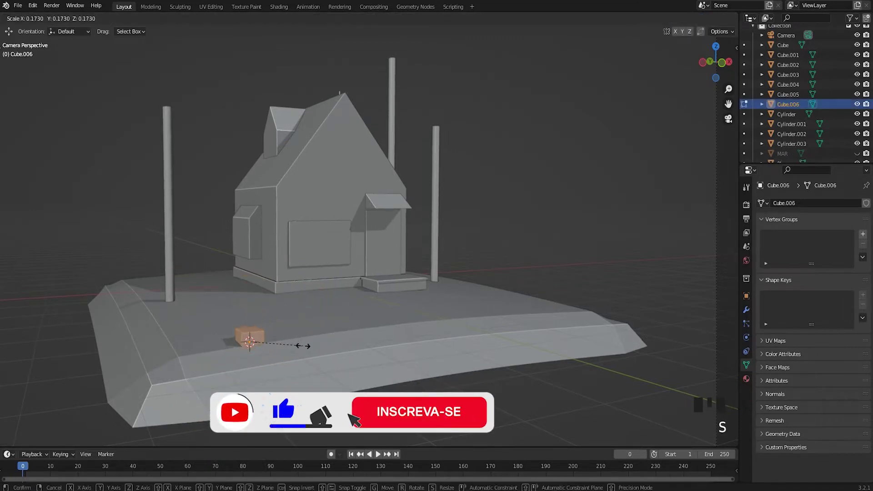
{"action": "left_click", "coordinate": [254, 299]}
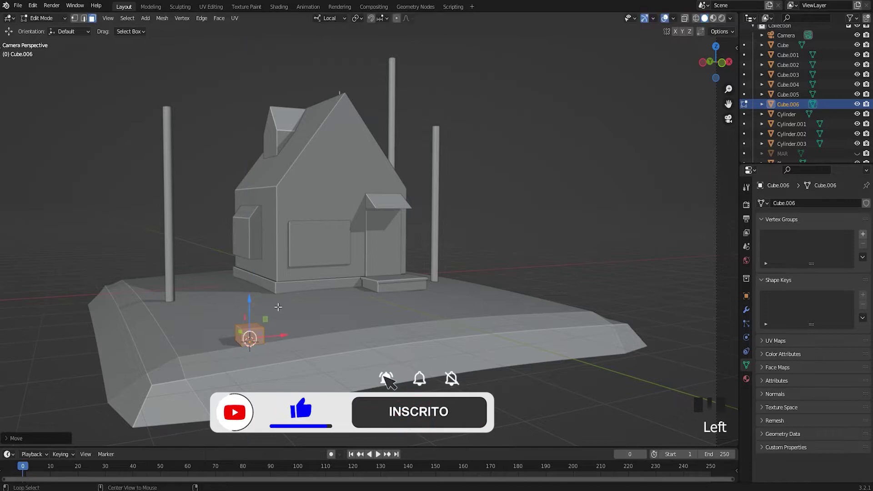
{"action": "key", "text": "shift+d"}
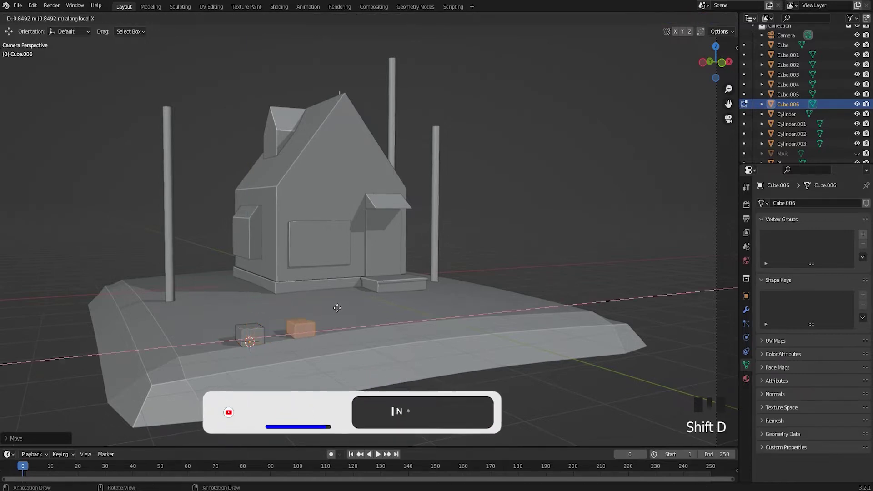
{"action": "key", "text": "s"}
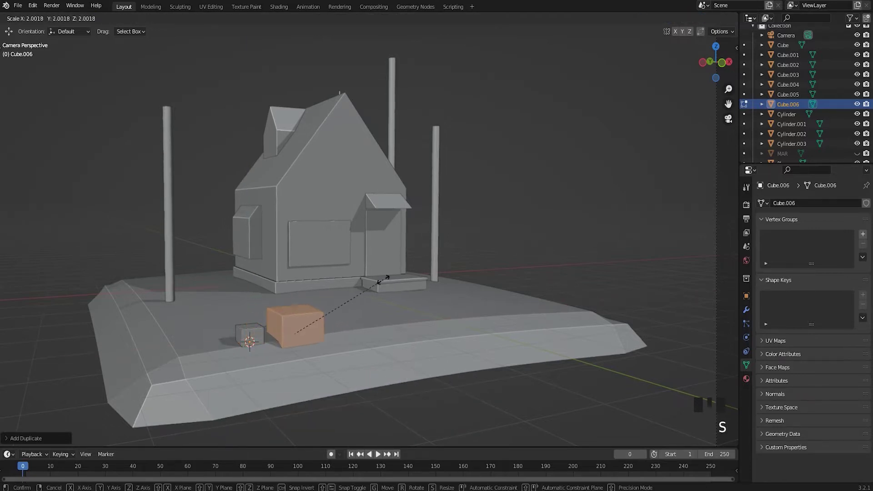
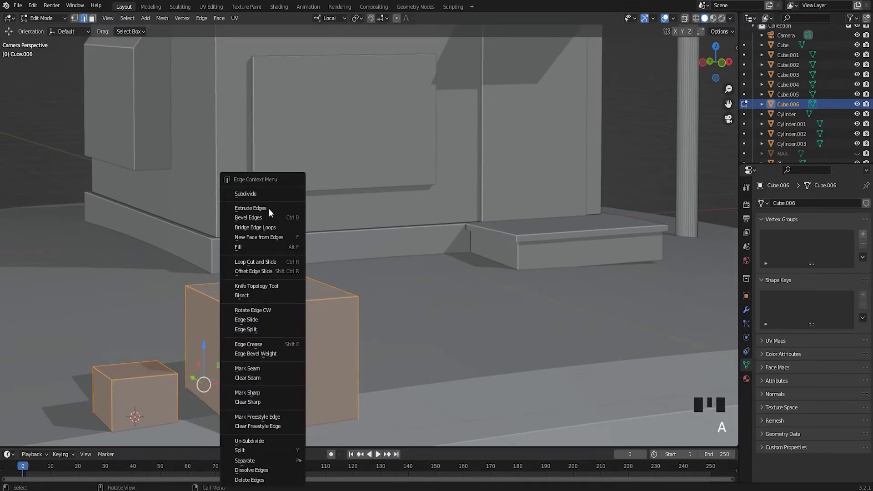
Step: Subdivide both blocks and slide the big block's top corners down to chamfer it into a rock
{"action": "right_click", "coordinate": [261, 192]}
{"action": "key", "text": "alt+a"}
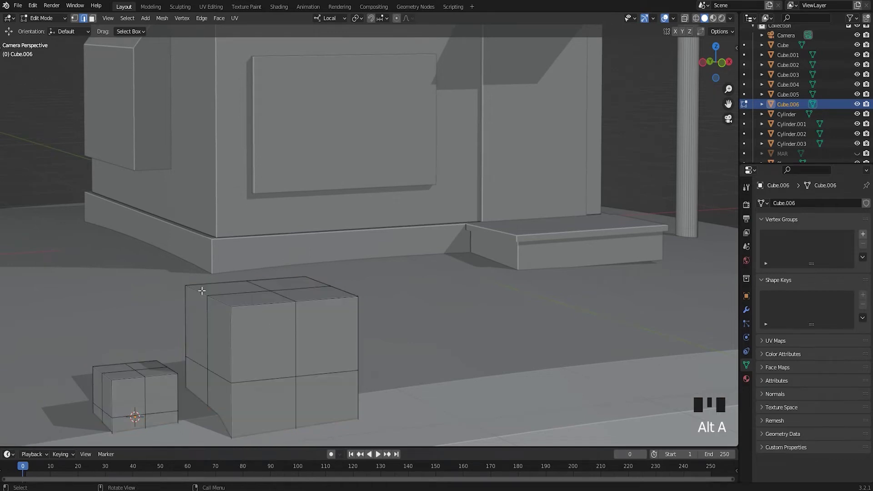
{"action": "left_click", "coordinate": [227, 301]}
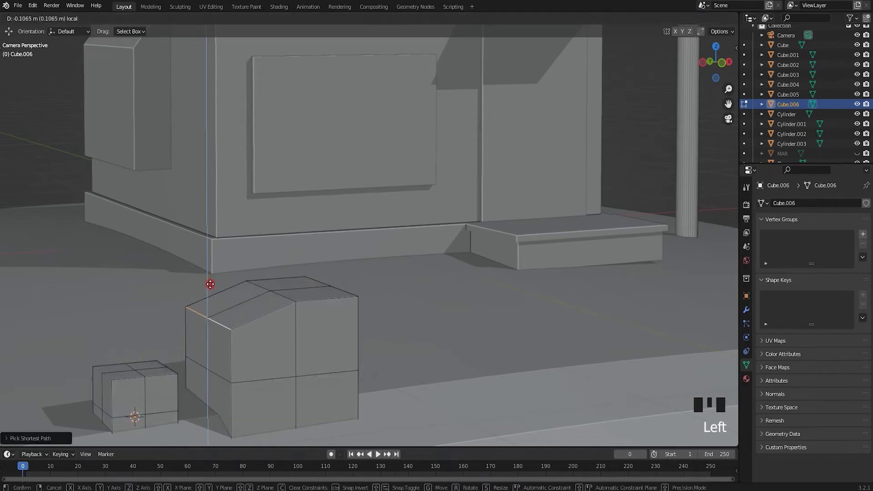
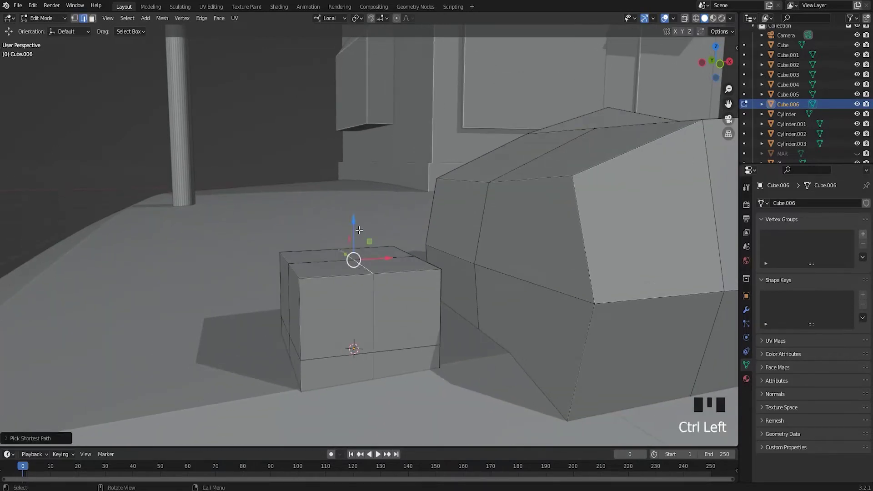
{"action": "key", "text": "alt+a"}
{"action": "left_click", "coordinate": [297, 273]}
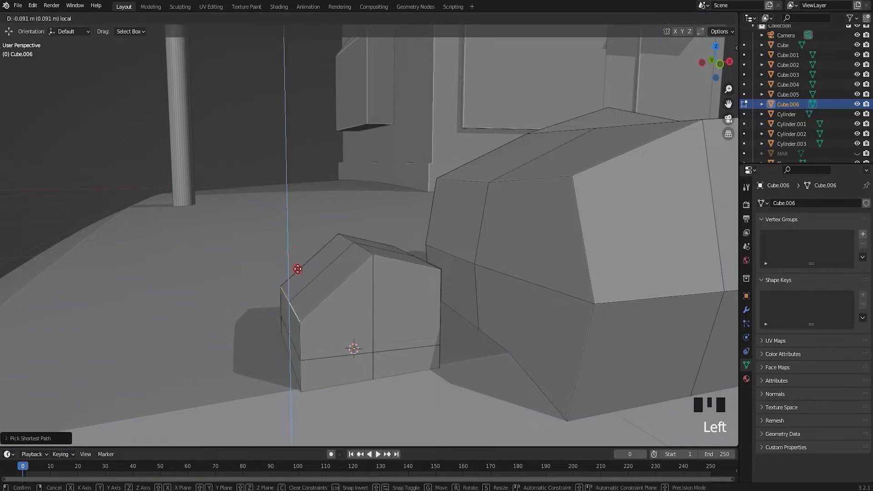
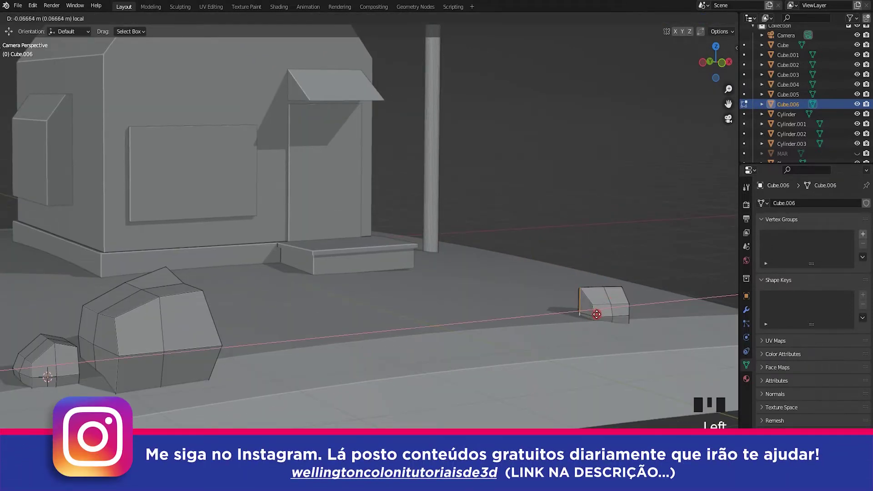
Step: Duplicate the rock pair and move the copy over beside the porch step
{"action": "key", "text": "alt+a"}
{"action": "scroll", "scroll_direction": "down", "scroll_amount": 3}
{"action": "key", "text": "Tab"}
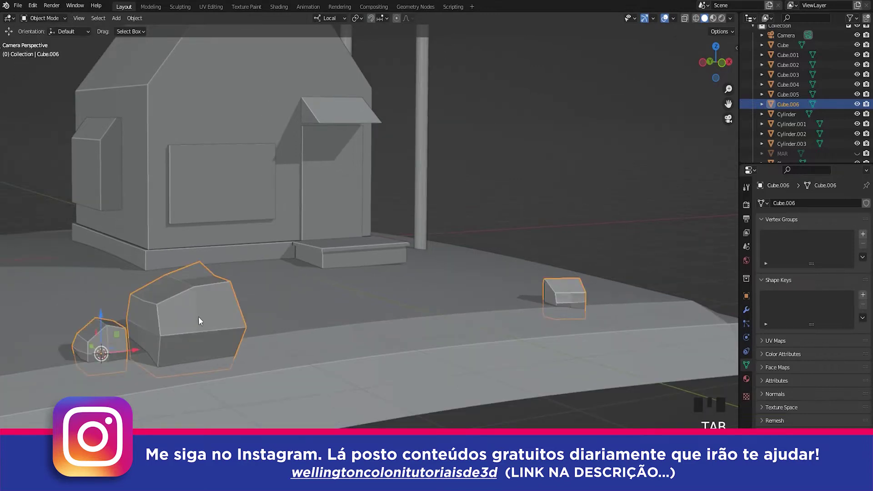
{"action": "key", "text": "Tab"}
{"action": "key", "text": "i"}
{"action": "key", "text": "shift+d"}
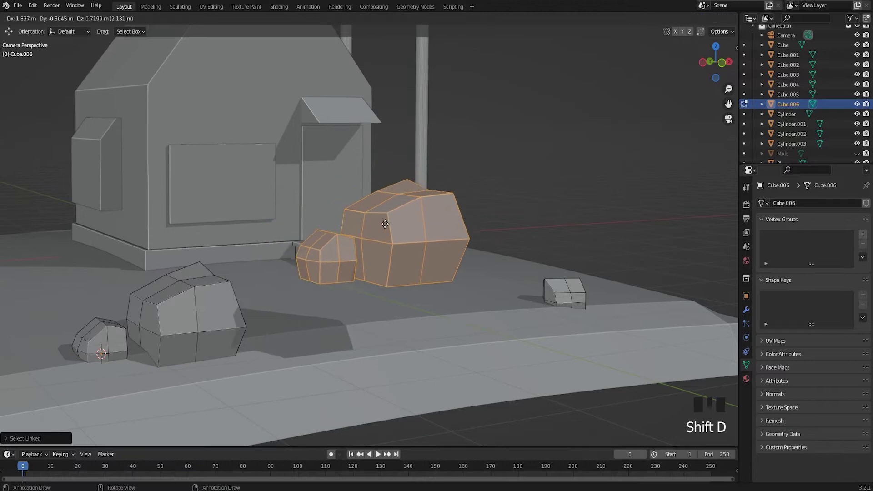
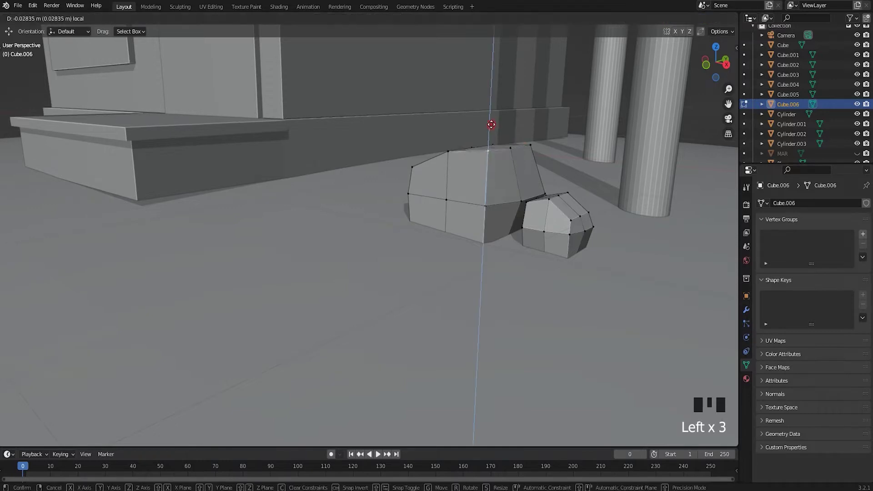
Step: Nudge the copied rock's top vertices into a rounded, faceted crown
{"action": "key", "text": "alt+a"}
{"action": "double_click", "coordinate": [452, 152]}
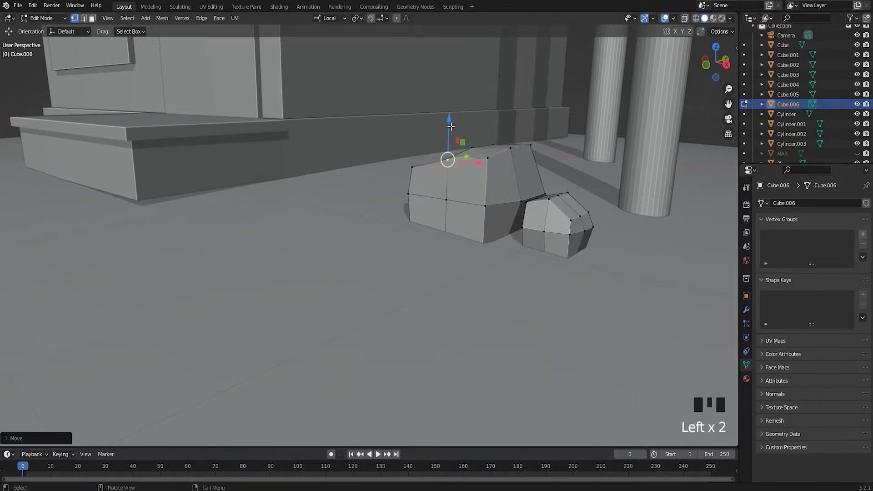
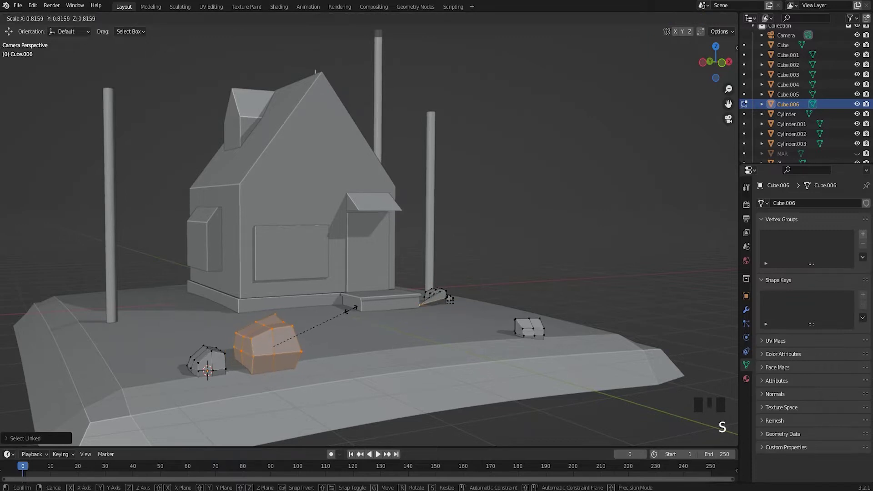
Step: Scale down the front rock, the small left rock and the lone rock at the right of the base
{"action": "key", "text": "Left"}
{"action": "key", "text": "l"}
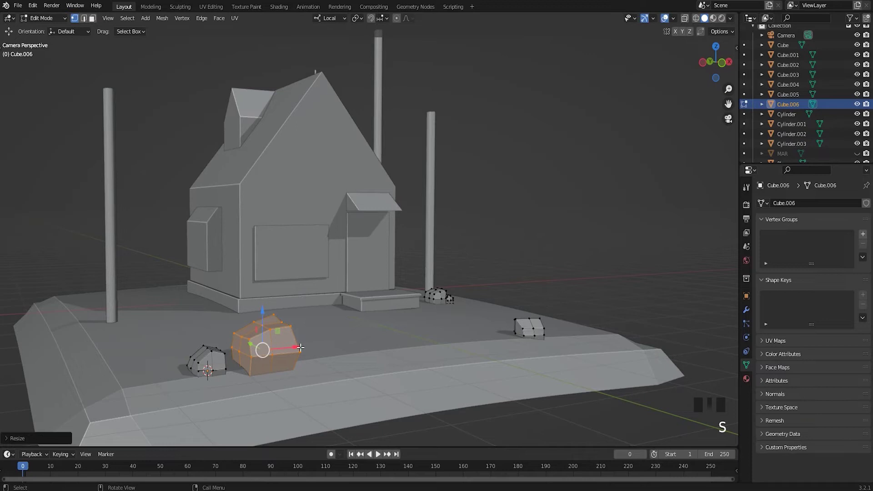
{"action": "key", "text": "Left"}
{"action": "key", "text": "alt+a"}
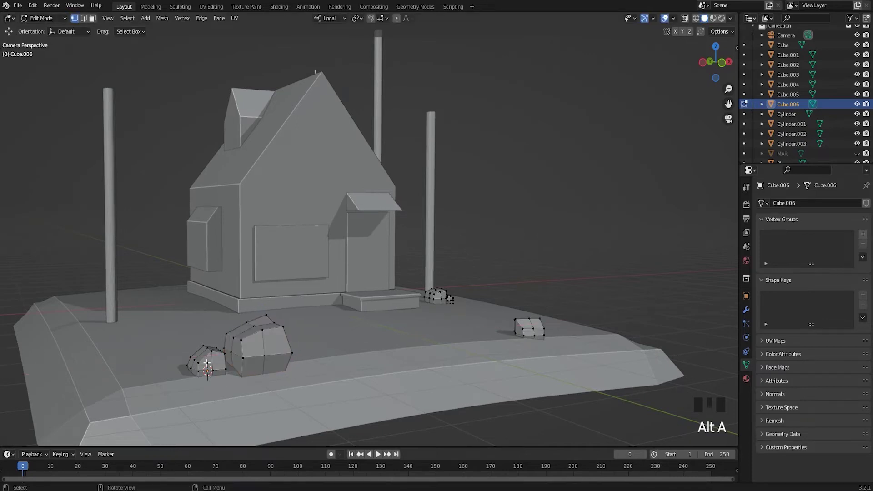
{"action": "key", "text": "l"}
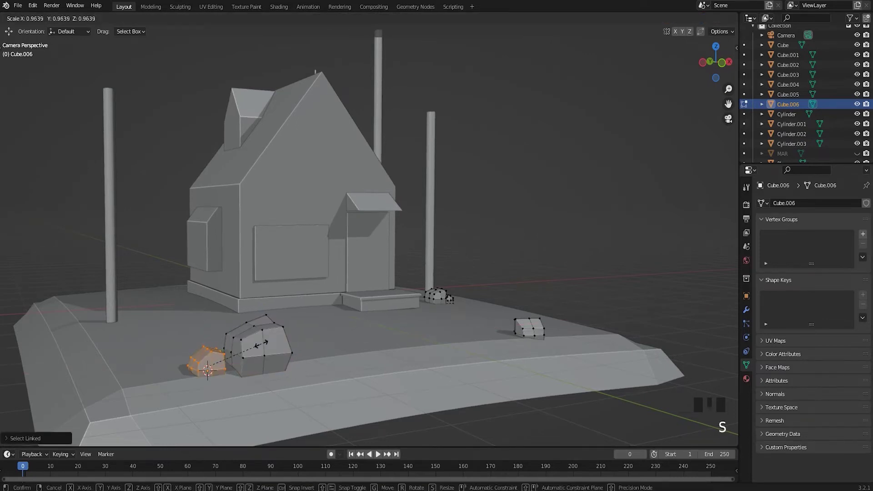
{"action": "key", "text": "Left"}
{"action": "key", "text": "alt+a"}
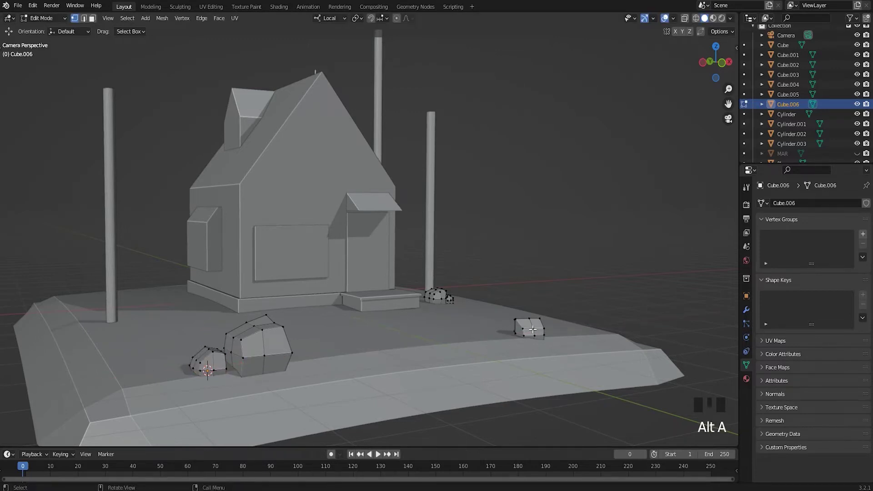
{"action": "key", "text": "l"}
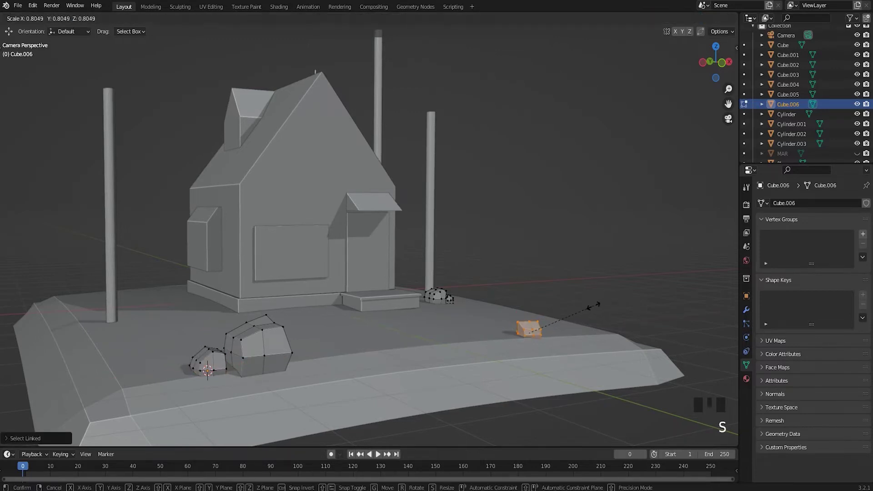
{"action": "key", "text": "alt+a"}
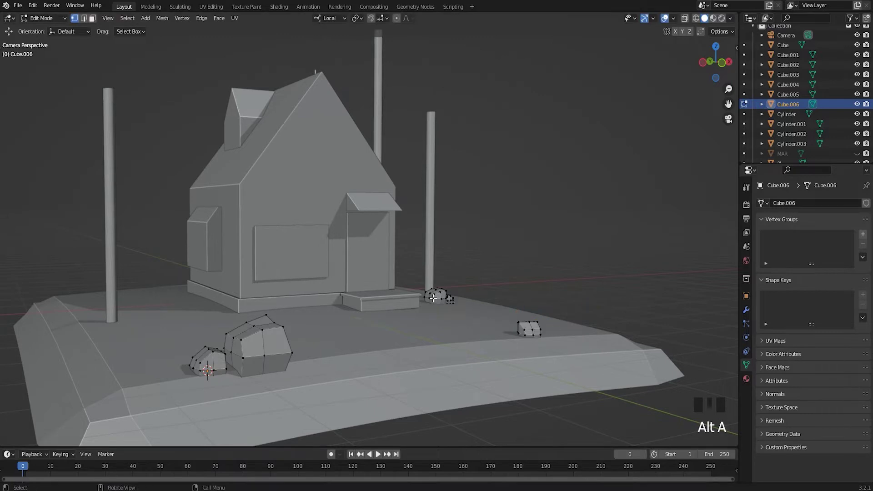
Step: Shift the porch-side rock pair along one axis into place
{"action": "key", "text": "l"}
{"action": "key", "text": "l"}
{"action": "key", "text": "Left"}
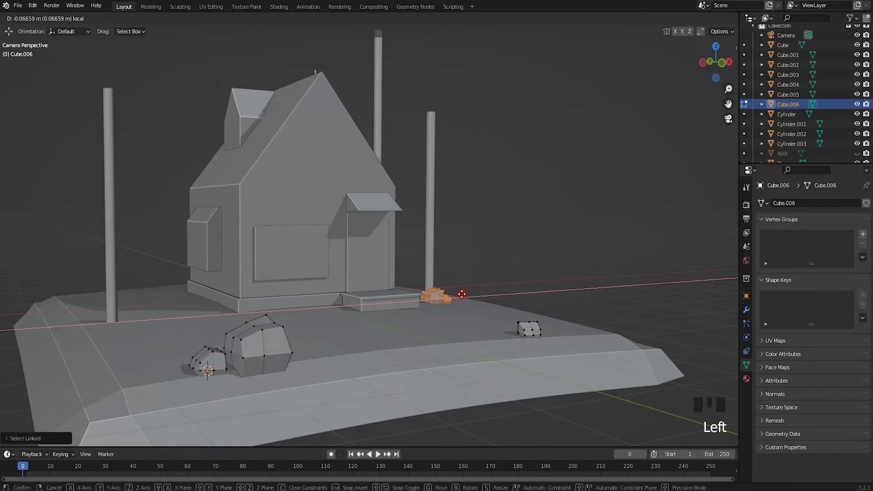
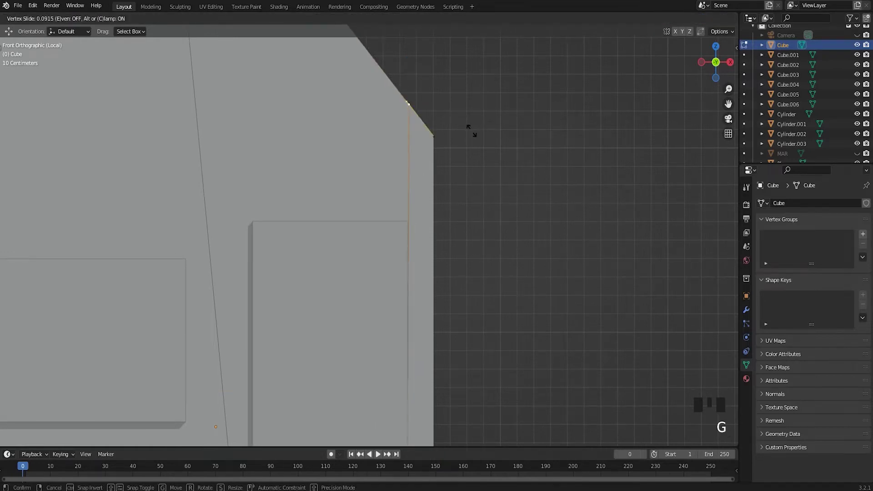
Step: Slide the stray edge along the house front wall and select the step-base edge
{"action": "scroll", "scroll_direction": "down", "scroll_amount": 3}
{"action": "key", "text": "alt+a"}
{"action": "middle_click", "coordinate": [350, 259]}
{"action": "key", "text": "ctrl+r"}
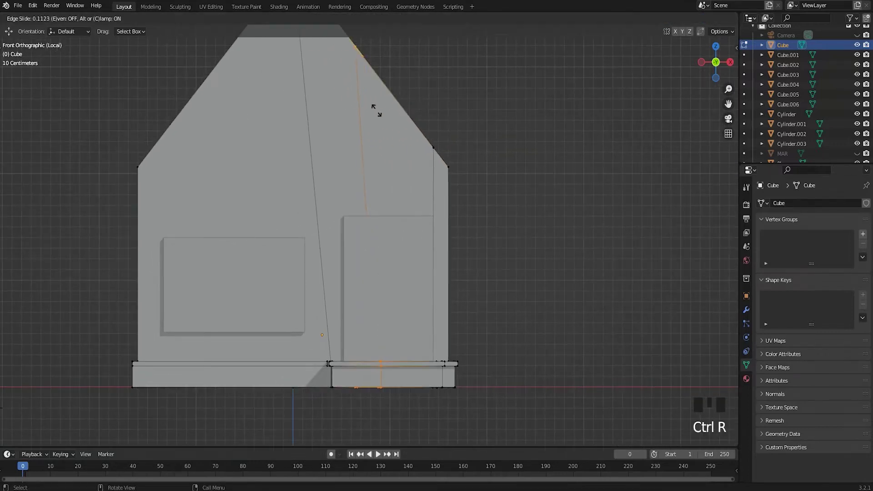
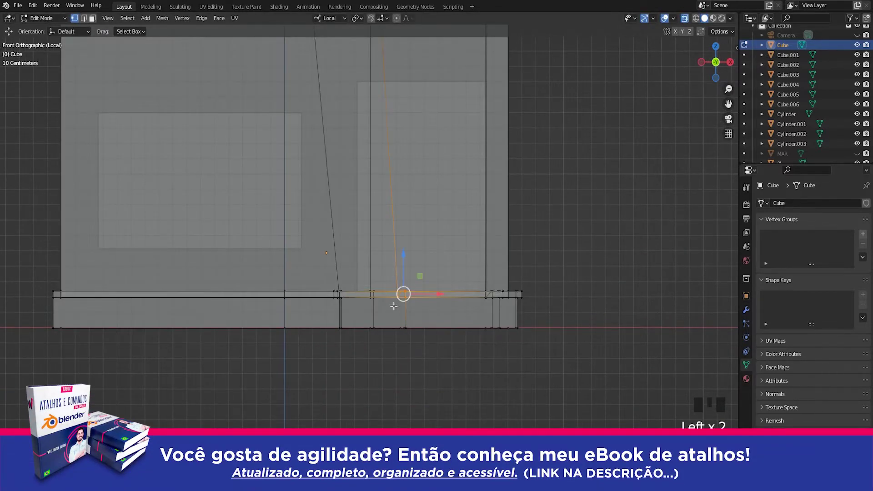
{"action": "left_click", "coordinate": [685, 25]}
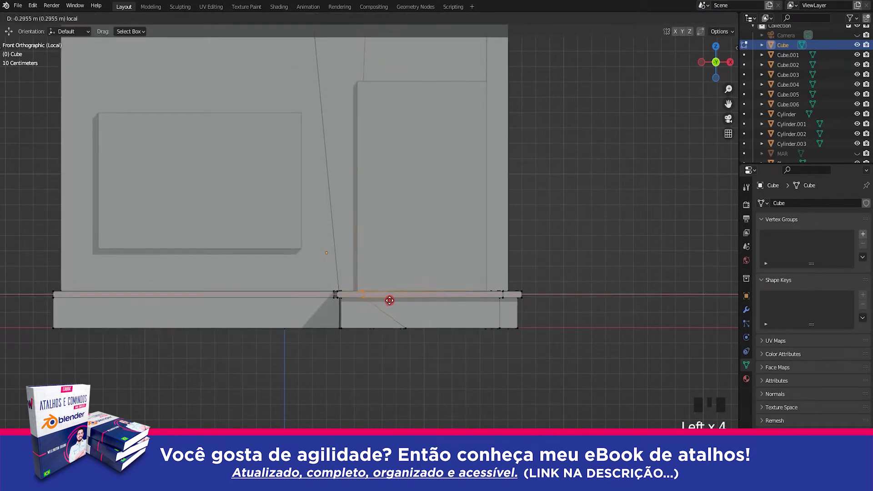
Step: Dissolve the unneeded edge from the gable wall
{"action": "middle_click", "coordinate": [407, 112]}
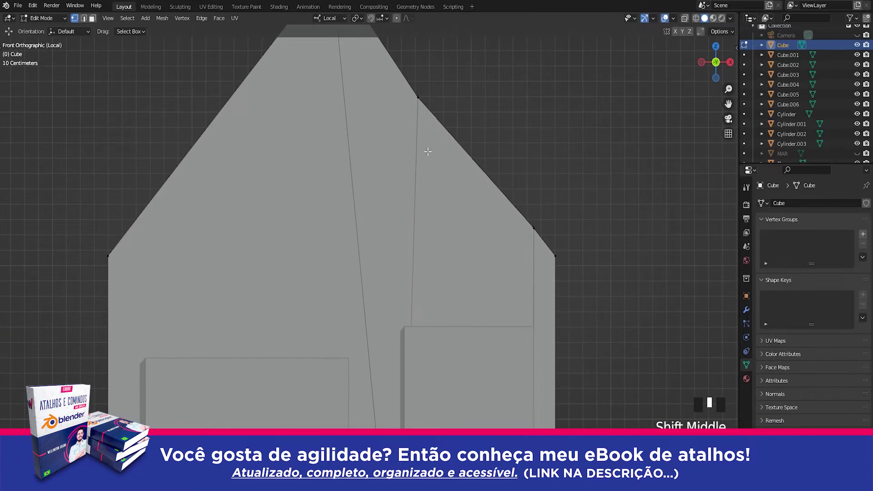
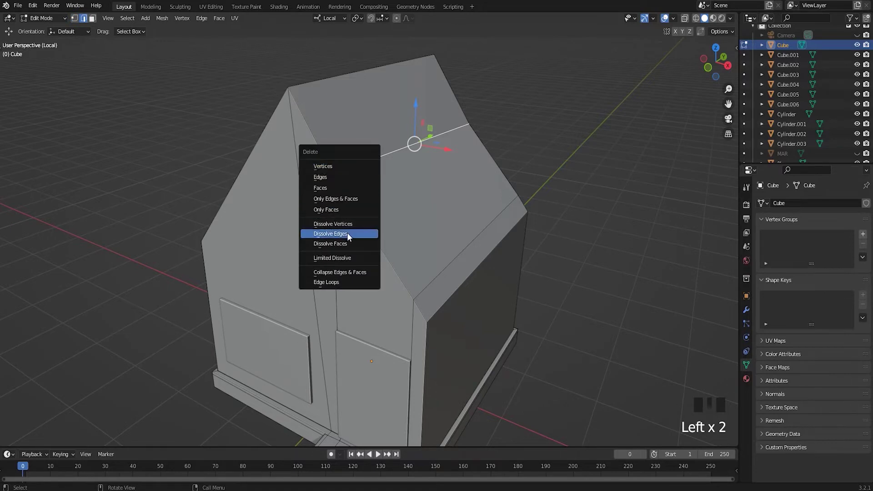
{"action": "key", "text": "Delete"}
{"action": "key", "text": "KP_1"}
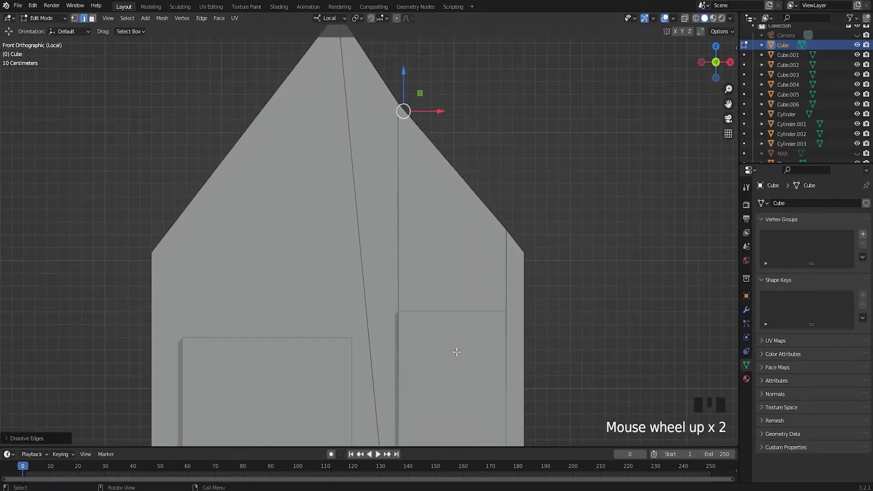
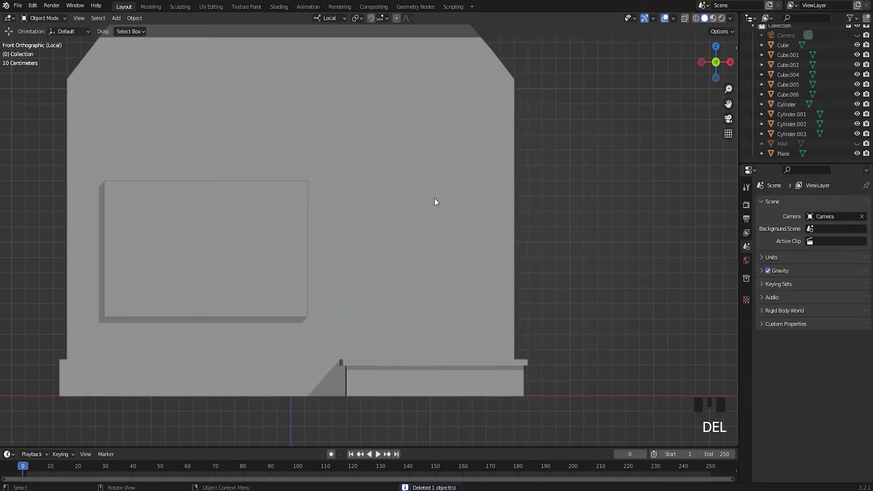
Step: Edit the house mesh and move the step's top edges into their new position
{"action": "middle_click", "coordinate": [398, 345]}
{"action": "scroll", "scroll_direction": "up", "scroll_amount": 3}
{"action": "left_click", "coordinate": [384, 325]}
{"action": "key", "text": "Tab"}
{"action": "left_click", "coordinate": [328, 300]}
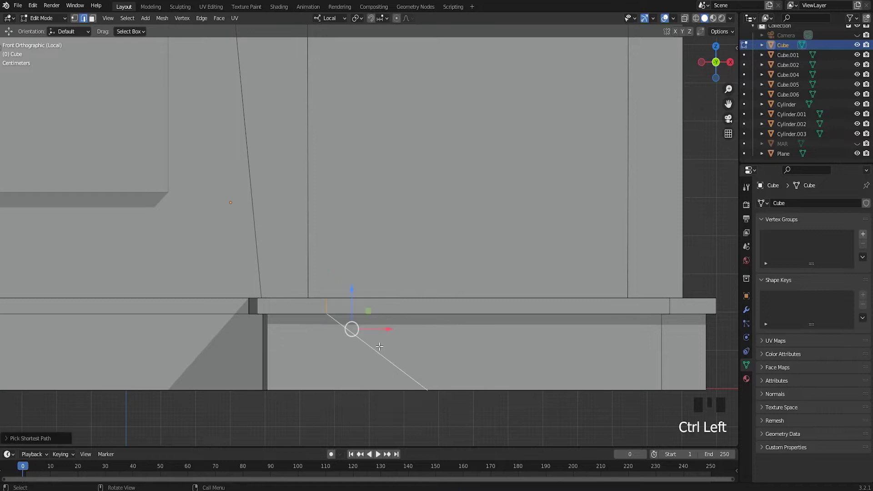
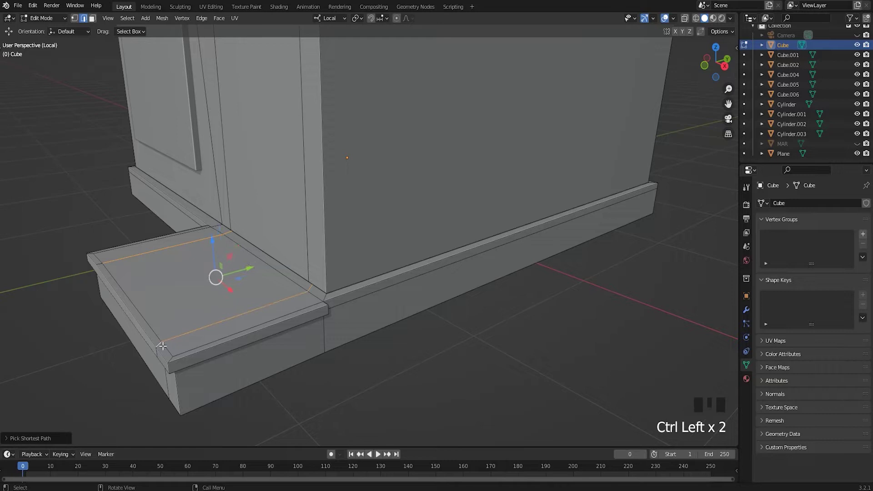
{"action": "key", "text": "Delete"}
{"action": "left_click_drag", "start_coordinate": [188, 337], "coordinate": [314, 273]}
{"action": "left_click", "coordinate": [314, 273]}
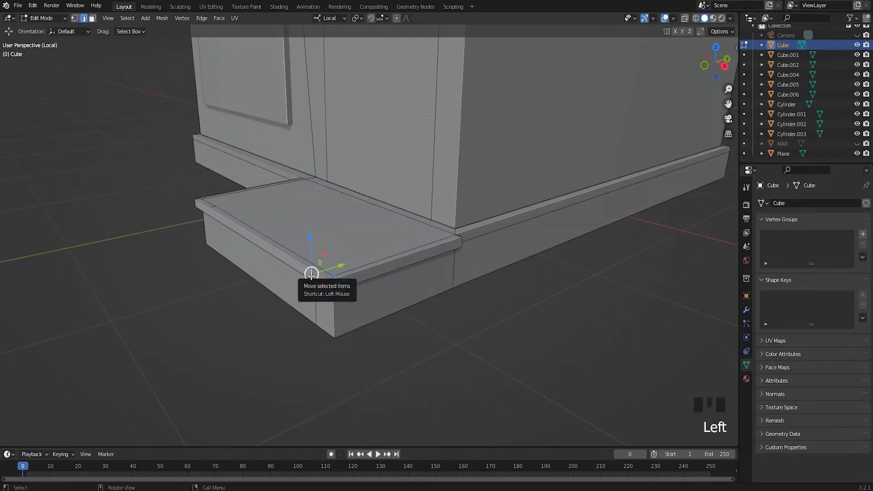
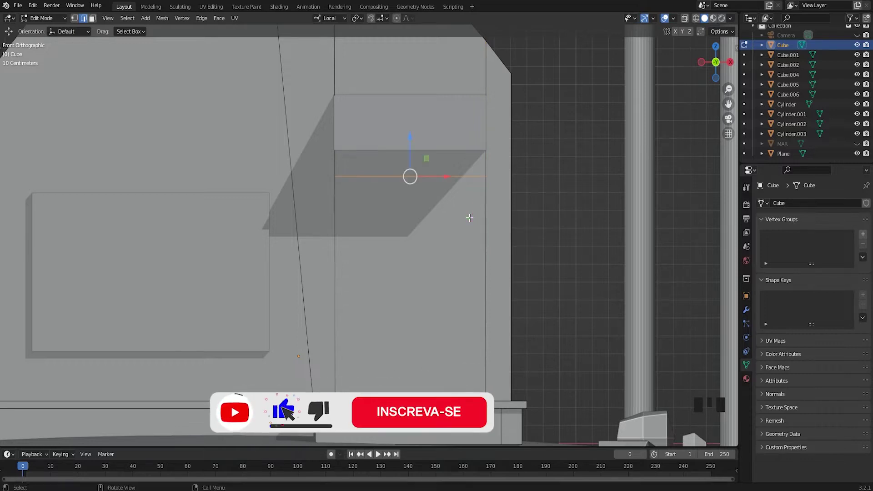
Step: Raise the awning's lower edge and dissolve the redundant edge on the porch step
{"action": "key", "text": "alt+a"}
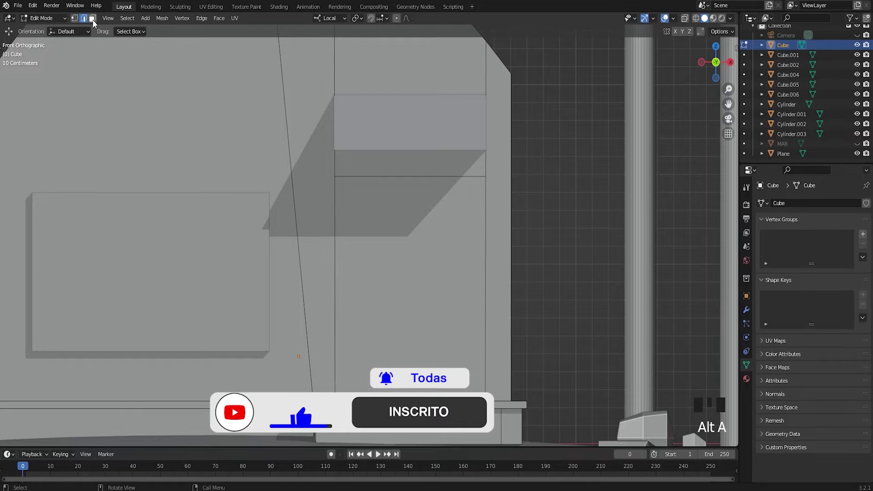
{"action": "left_click", "coordinate": [419, 177]}
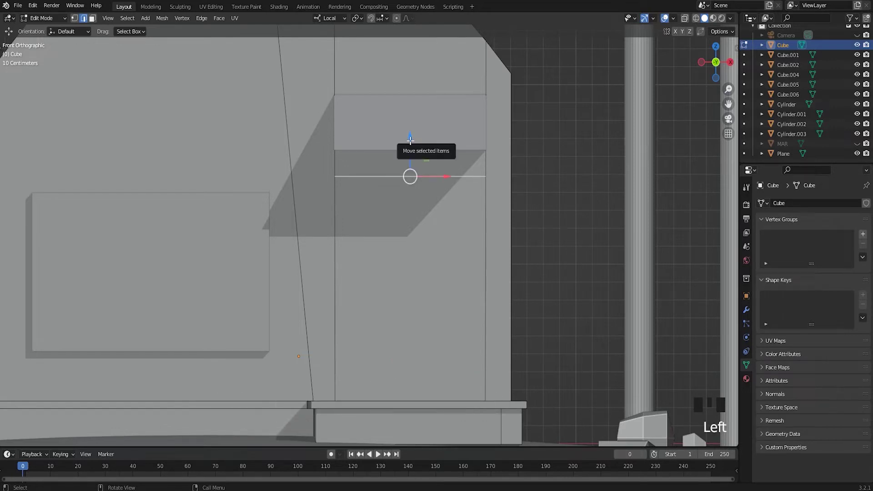
{"action": "left_click", "coordinate": [413, 137]}
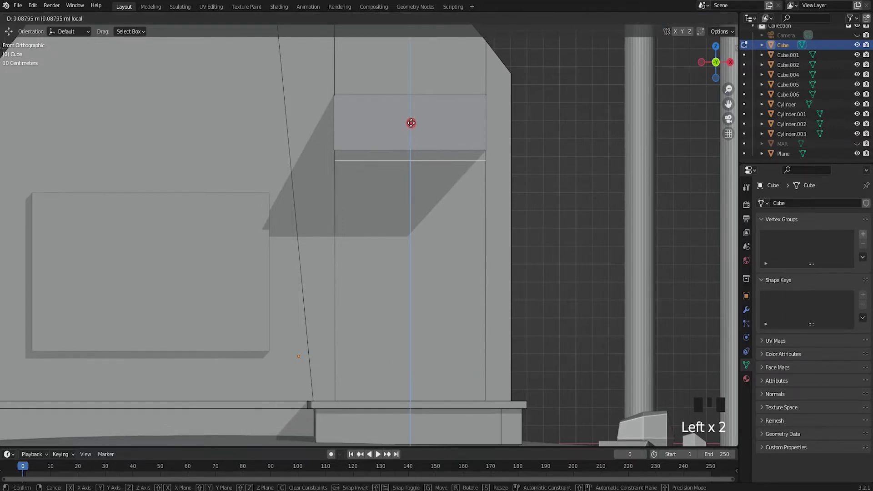
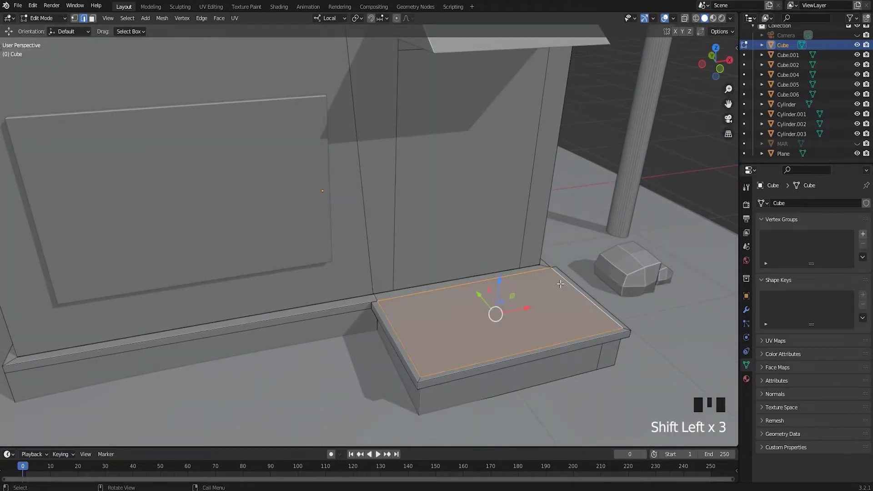
{"action": "key", "text": "ctrl+z"}
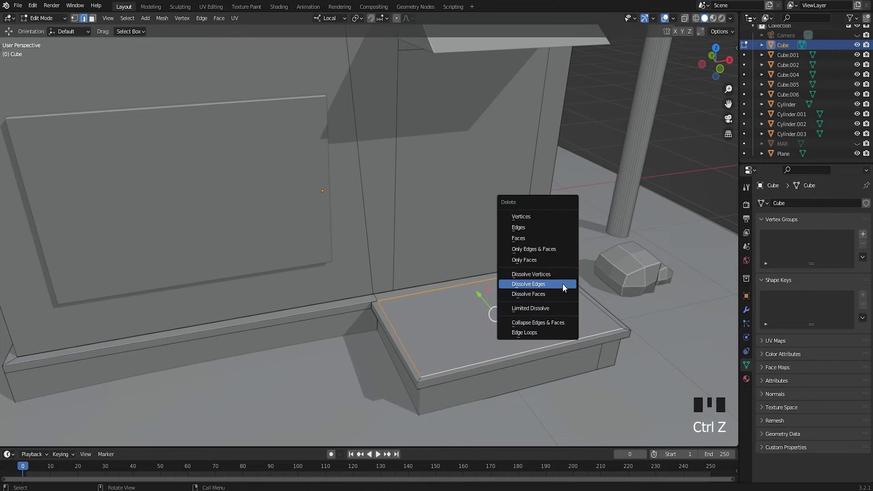
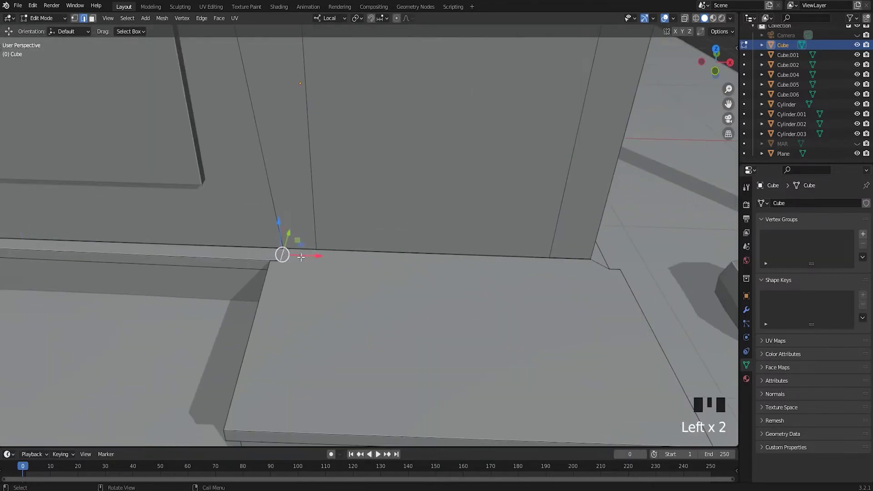
{"action": "key", "text": "Delete"}
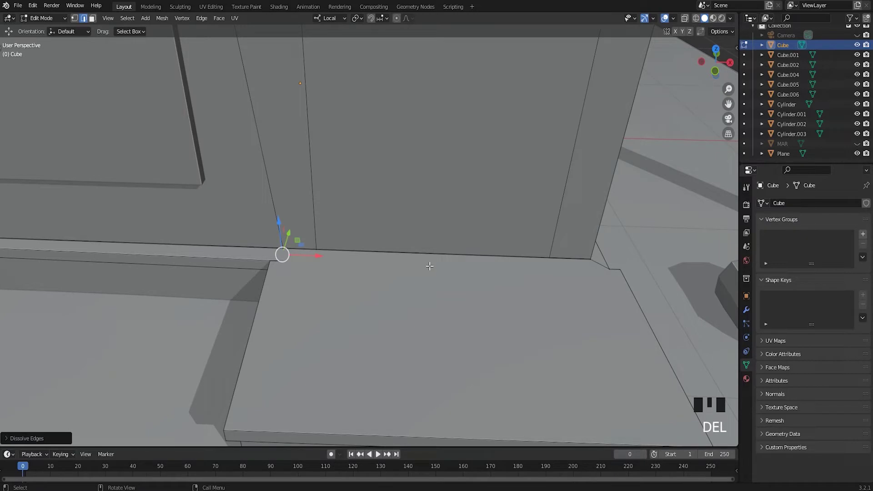
Step: Knife-cut two new edges joining the step to the wall-base ledge
{"action": "key", "text": "alt+a"}
{"action": "left_click_drag", "start_coordinate": [77, 22], "coordinate": [154, 109]}
{"action": "key", "text": "k"}
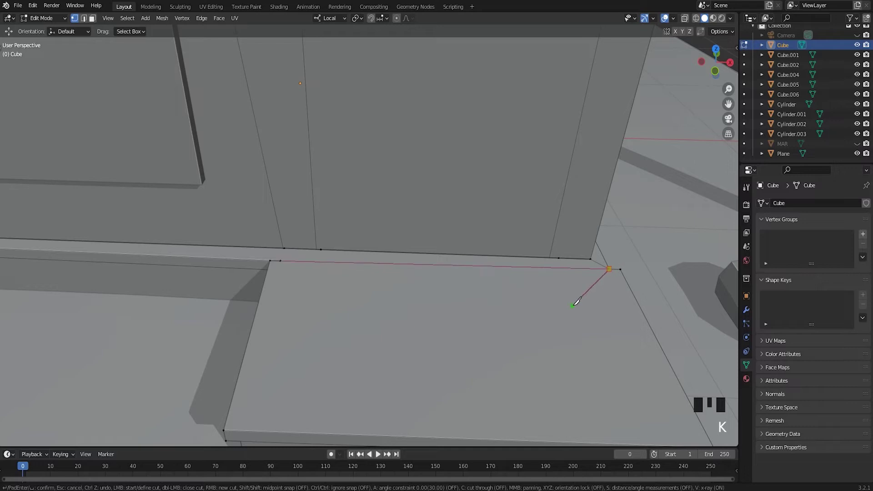
{"action": "key", "text": "alt+a"}
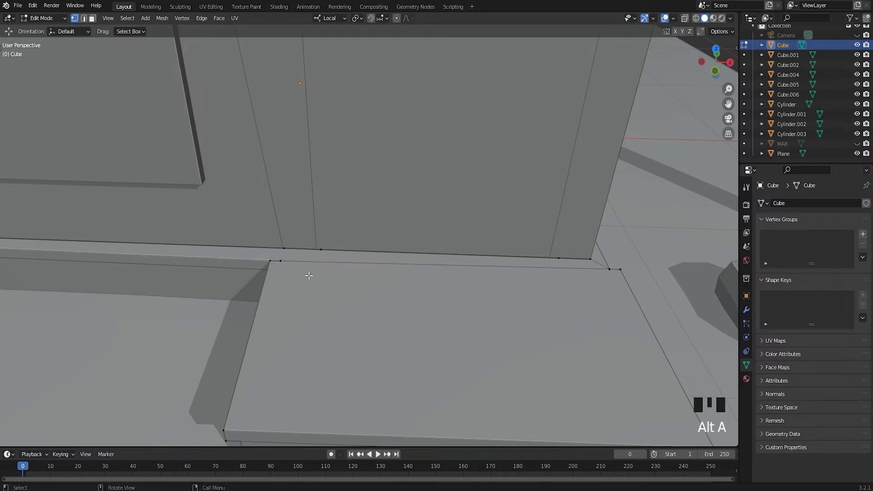
{"action": "key", "text": "k"}
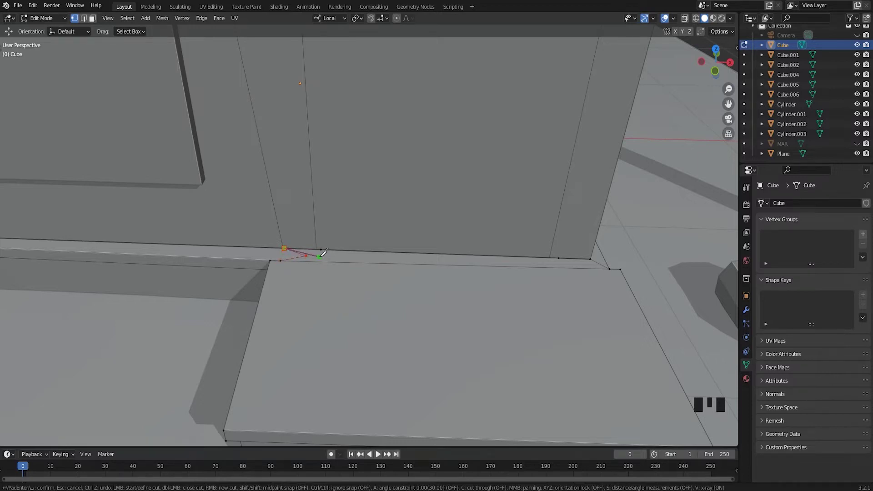
{"action": "scroll", "scroll_direction": "up", "scroll_amount": 3}
{"action": "key", "text": "alt+a"}
{"action": "middle_click", "coordinate": [264, 258]}
{"action": "scroll", "scroll_direction": "up", "scroll_amount": 3}
Step: Dissolve the extra edge along the wall base beside the step and inspect the ledge
{"action": "key", "text": "k"}
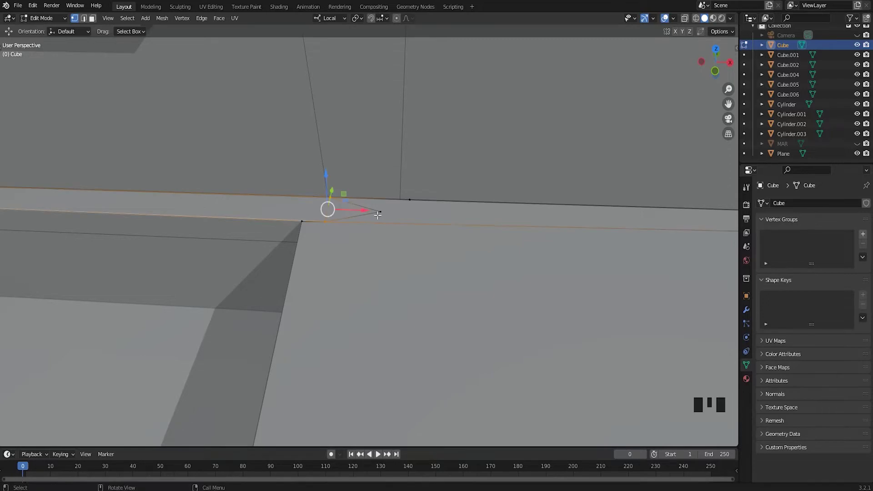
{"action": "key", "text": "alt+a"}
{"action": "left_click", "coordinate": [381, 209]}
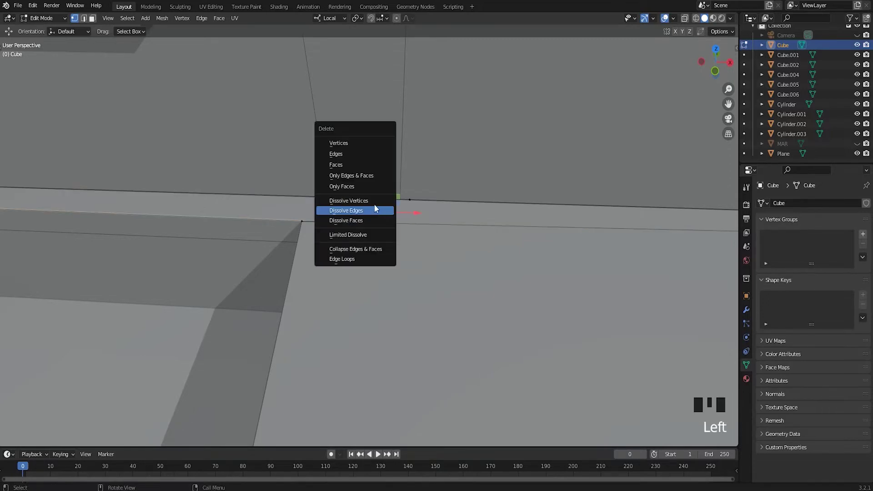
{"action": "key", "text": "Delete"}
{"action": "scroll", "scroll_direction": "down", "scroll_amount": 3}
{"action": "scroll", "scroll_direction": "up", "scroll_amount": 3}
{"action": "left_click_drag", "start_coordinate": [462, 280], "coordinate": [326, 152]}
{"action": "scroll", "scroll_direction": "up", "scroll_amount": 3}
{"action": "left_click_drag", "start_coordinate": [353, 161], "coordinate": [382, 139]}
{"action": "scroll", "scroll_direction": "down", "scroll_amount": 3}
{"action": "middle_click", "coordinate": [410, 161]}
{"action": "scroll", "scroll_direction": "up", "scroll_amount": 3}
{"action": "left_click_drag", "start_coordinate": [414, 167], "coordinate": [415, 173]}
{"action": "scroll", "scroll_direction": "down", "scroll_amount": 3}
Step: Select the leftover vertex on the base strip and bring up the options to dissolve it
{"action": "key", "text": "Tab"}
{"action": "key", "text": "alt+a"}
{"action": "key", "text": "KP_1"}
{"action": "left_click_drag", "start_coordinate": [427, 205], "coordinate": [360, 233]}
{"action": "scroll", "scroll_direction": "up", "scroll_amount": 3}
{"action": "left_click", "coordinate": [378, 253]}
{"action": "key", "text": "Tab"}
{"action": "left_click_drag", "start_coordinate": [318, 232], "coordinate": [306, 236]}
{"action": "key", "text": "Tab"}
{"action": "key", "text": "Tab"}
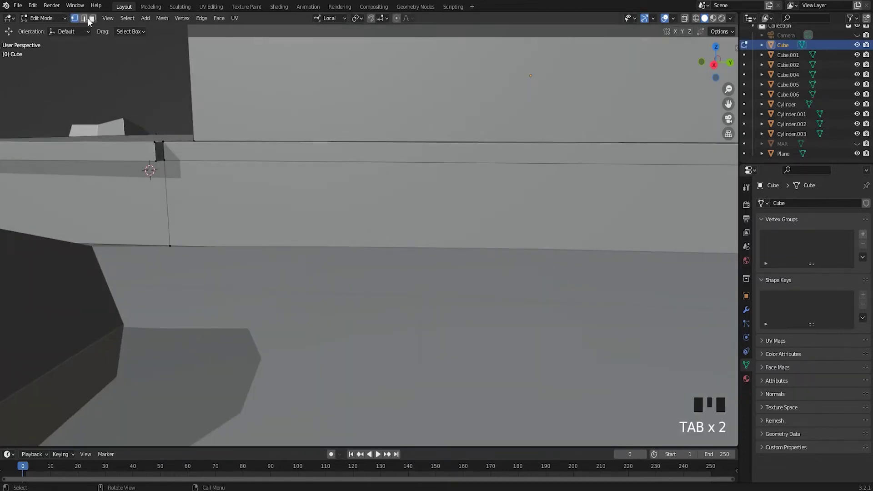
{"action": "left_click", "coordinate": [88, 28]}
{"action": "key", "text": "ctrl+z"}
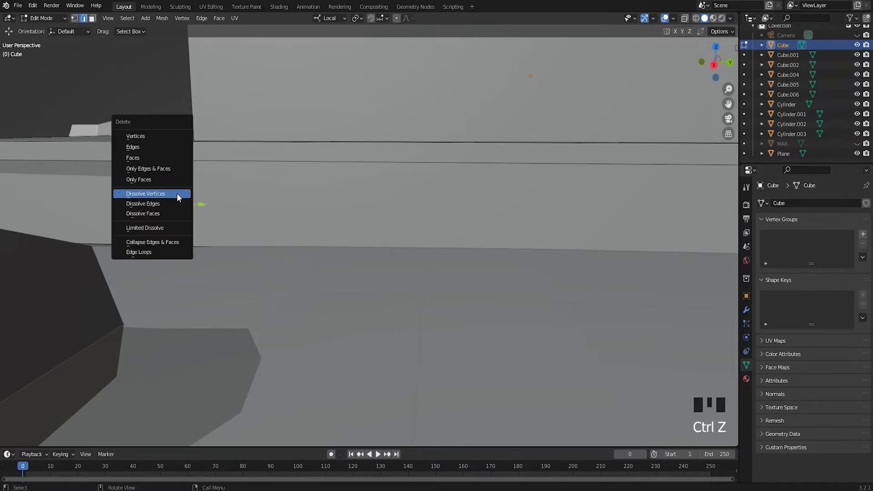
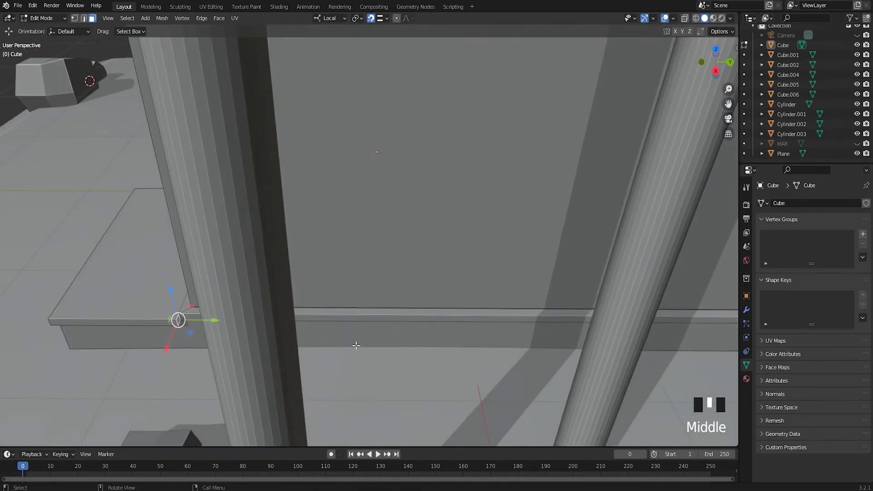
Step: Move the step and side-wall trim edges along their normals to reposition the base trim
{"action": "key", "text": "e"}
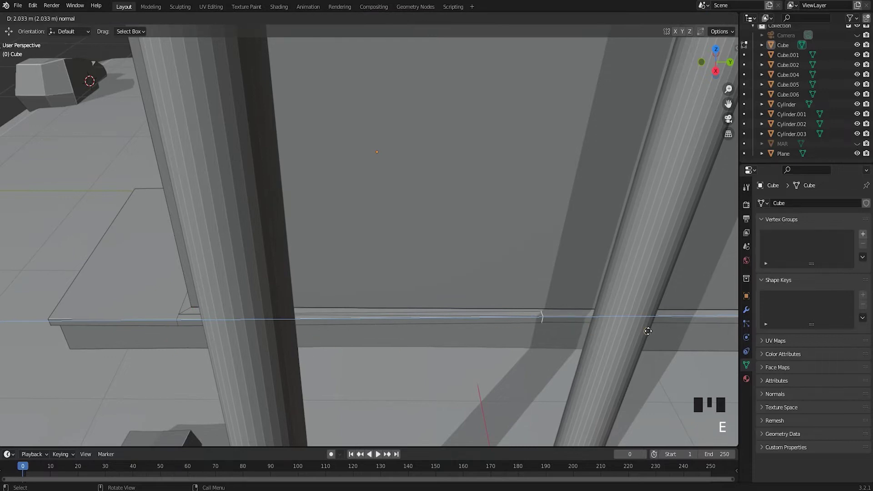
{"action": "scroll", "scroll_direction": "down", "scroll_amount": 3}
{"action": "middle_click", "coordinate": [477, 328]}
{"action": "scroll", "scroll_direction": "up", "scroll_amount": 3}
{"action": "left_click_drag", "start_coordinate": [395, 334], "coordinate": [350, 308]}
{"action": "key", "text": "ctrl+z"}
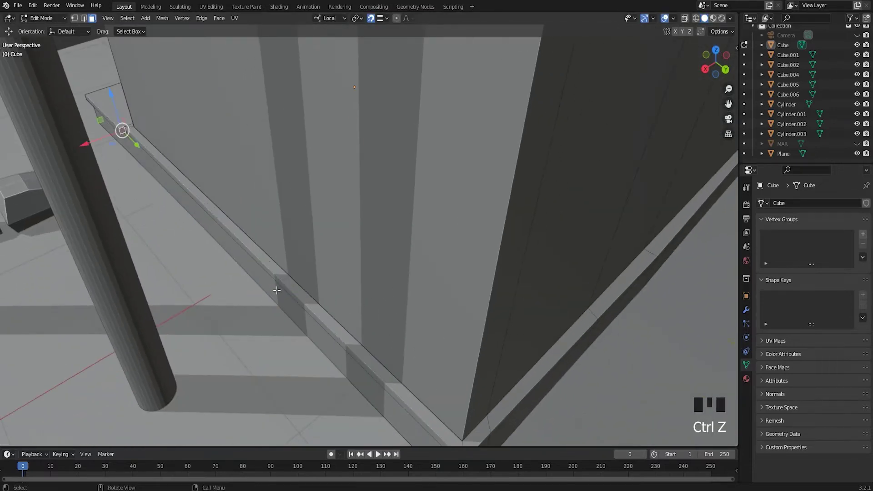
{"action": "key", "text": "e"}
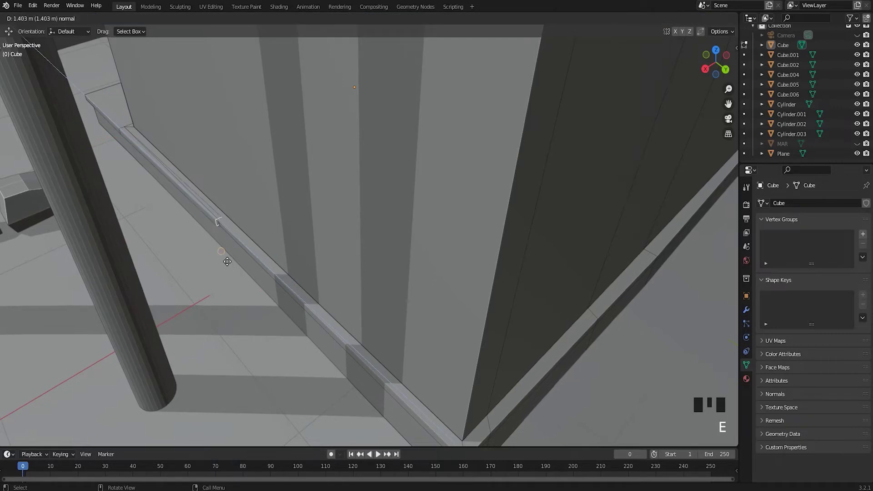
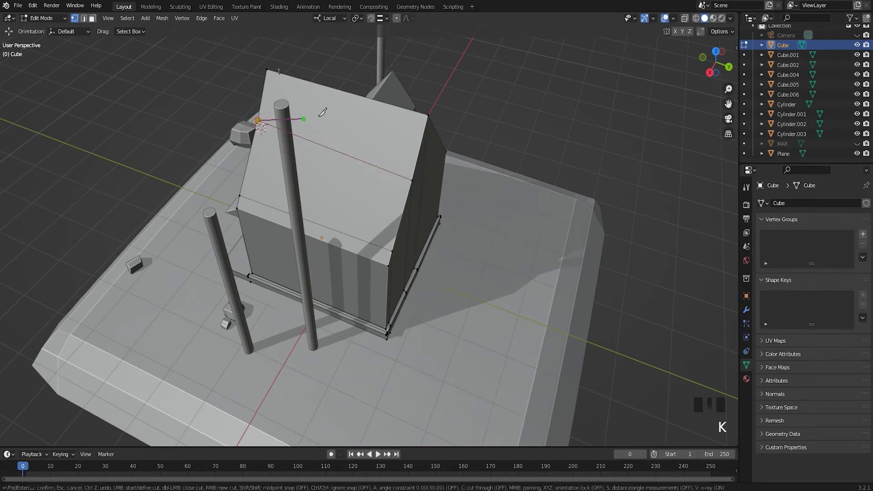
Step: Confirm the roof cut and raise the slope vertex slightly on the front and back gables
{"action": "key", "text": "alt+a"}
{"action": "key", "text": "KP_1"}
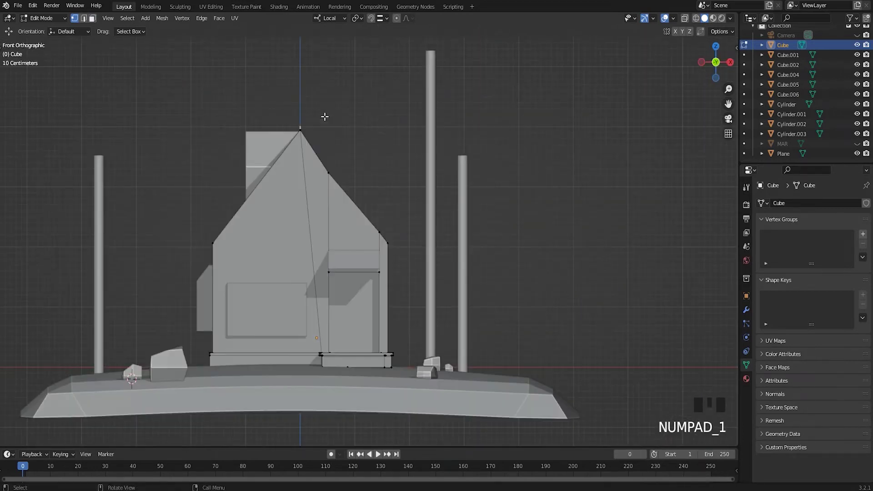
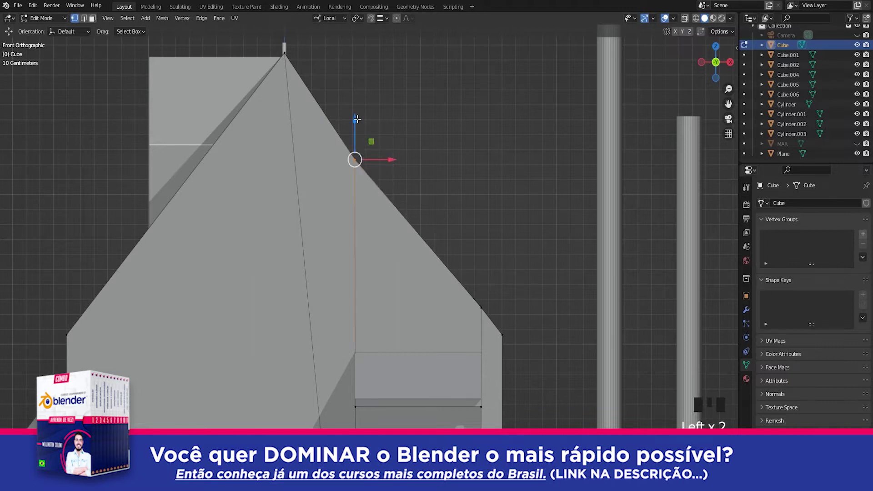
{"action": "left_click", "coordinate": [361, 116]}
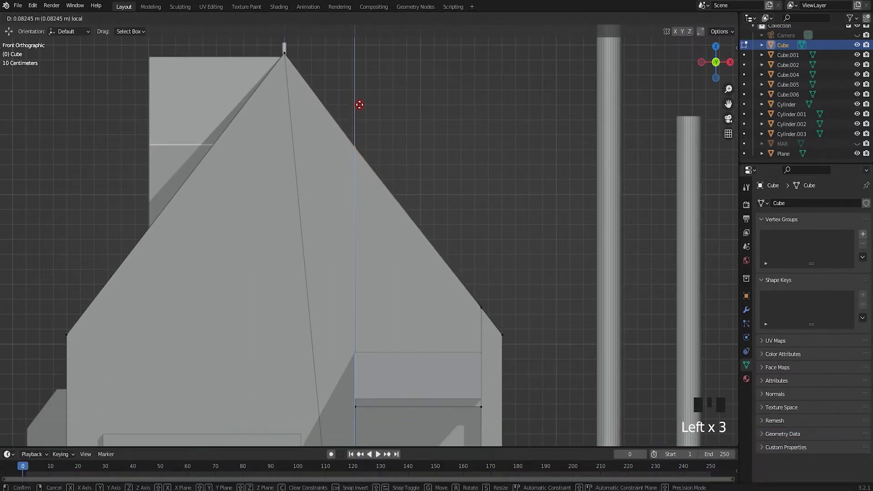
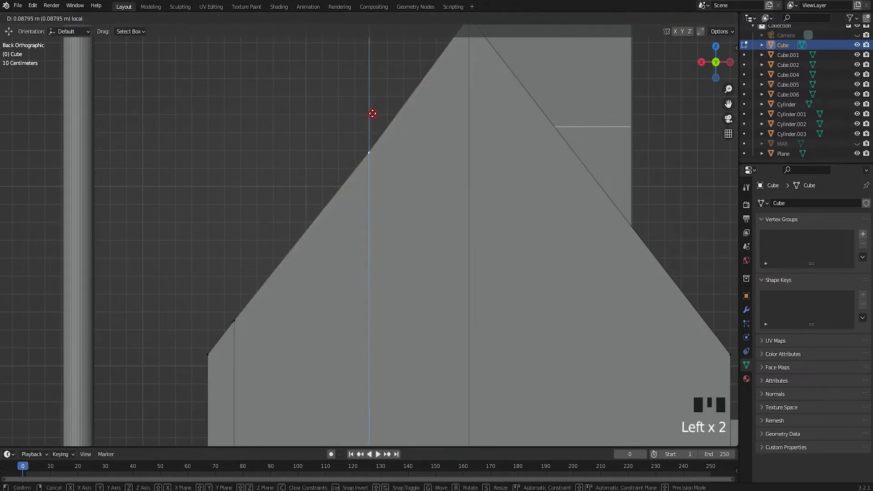
{"action": "scroll", "scroll_direction": "down", "scroll_amount": 3}
{"action": "key", "text": "alt+a"}
Step: Leave edit mode and orbit around the roof to inspect the new profile
{"action": "key", "text": "Tab"}
{"action": "scroll", "scroll_direction": "down", "scroll_amount": 3}
{"action": "left_click_drag", "start_coordinate": [371, 232], "coordinate": [437, 296]}
{"action": "scroll", "scroll_direction": "up", "scroll_amount": 3}
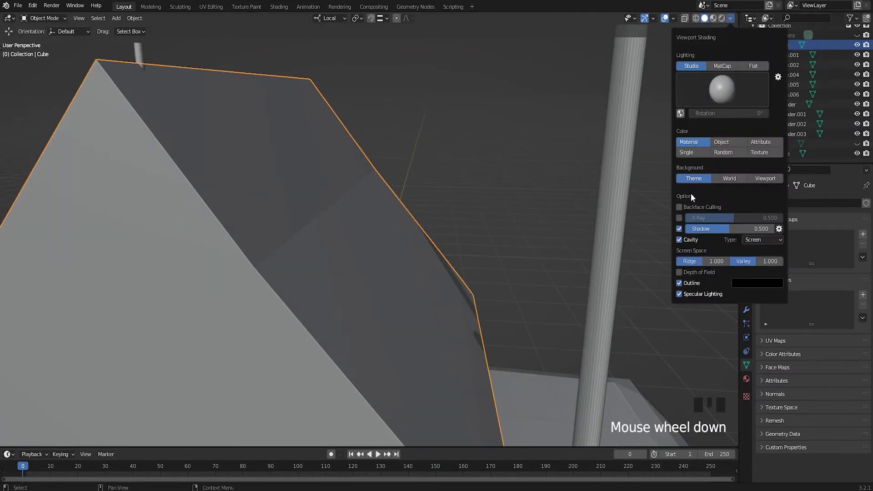
Step: Turn off viewport shadows and dissolve the extra edges on the house roof
{"action": "left_click_drag", "start_coordinate": [682, 243], "coordinate": [681, 230]}
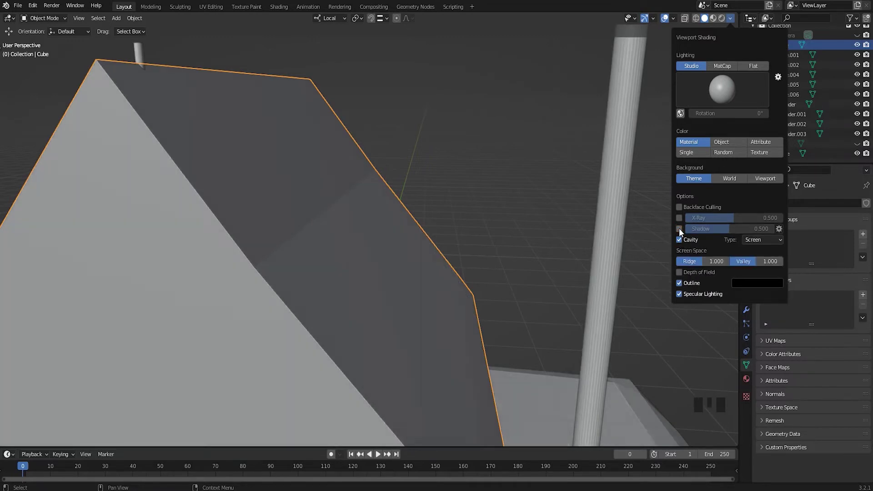
{"action": "scroll", "scroll_direction": "down", "scroll_amount": 3}
{"action": "scroll", "scroll_direction": "down", "scroll_amount": 3}
{"action": "left_click_drag", "start_coordinate": [308, 262], "coordinate": [436, 241]}
{"action": "scroll", "scroll_direction": "up", "scroll_amount": 3}
{"action": "key", "text": "Tab"}
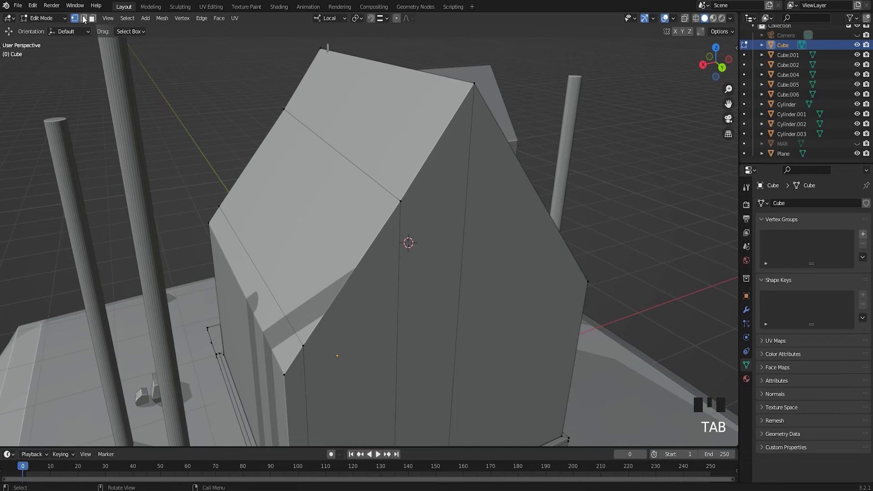
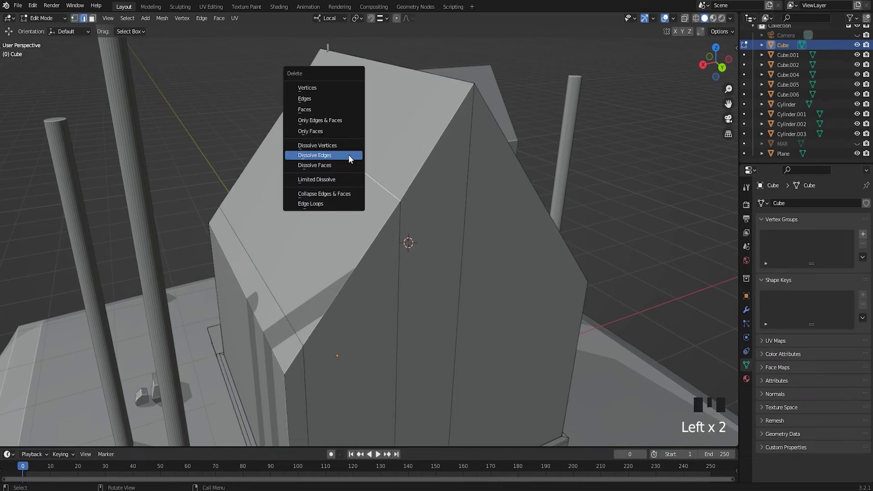
{"action": "key", "text": "Delete"}
{"action": "scroll", "scroll_direction": "down", "scroll_amount": 3}
{"action": "middle_click", "coordinate": [366, 179]}
Step: From front view, slide the stray gable vertex onto the roof slope
{"action": "key", "text": "Tab"}
{"action": "scroll", "scroll_direction": "down", "scroll_amount": 3}
{"action": "key", "text": "KP_1"}
{"action": "scroll", "scroll_direction": "up", "scroll_amount": 3}
{"action": "key", "text": "Tab"}
{"action": "scroll", "scroll_direction": "down", "scroll_amount": 3}
{"action": "scroll", "scroll_direction": "up", "scroll_amount": 3}
{"action": "key", "text": "Tab"}
{"action": "key", "text": "Tab"}
{"action": "left_click", "coordinate": [79, 24]}
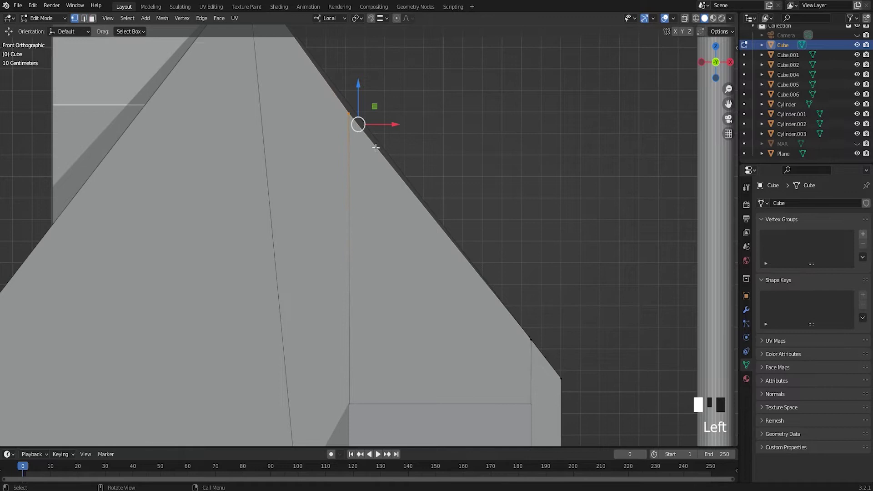
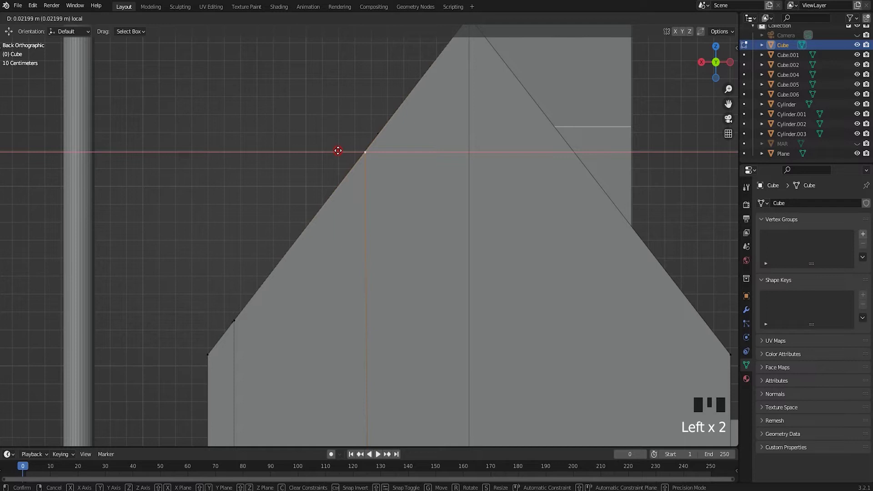
{"action": "key", "text": "Tab"}
{"action": "scroll", "scroll_direction": "down", "scroll_amount": 3}
{"action": "key", "text": "alt+a"}
Step: Knife-cut across the roof face between the slope kinks and leave edit mode
{"action": "middle_click", "coordinate": [427, 298]}
{"action": "scroll", "scroll_direction": "down", "scroll_amount": 3}
{"action": "scroll", "scroll_direction": "up", "scroll_amount": 3}
{"action": "key", "text": "KP_1"}
{"action": "scroll", "scroll_direction": "up", "scroll_amount": 3}
{"action": "key", "text": "Tab"}
{"action": "middle_click", "coordinate": [405, 267]}
{"action": "scroll", "scroll_direction": "down", "scroll_amount": 3}
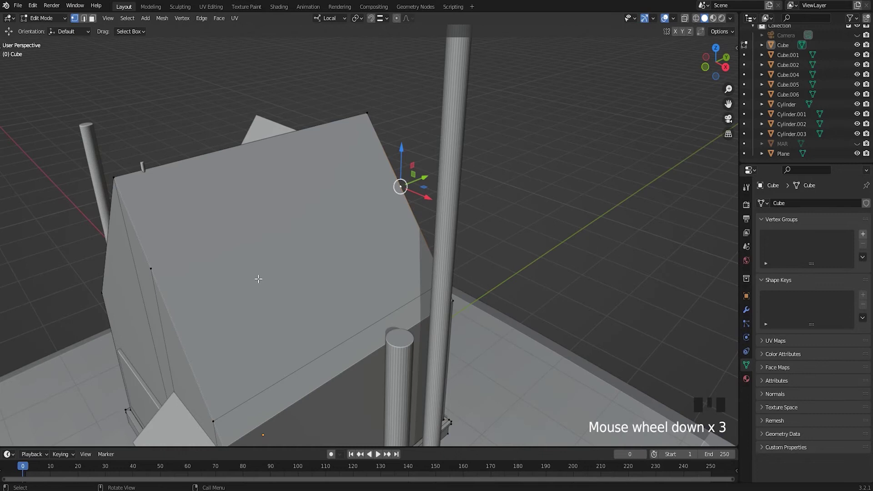
{"action": "key", "text": "k"}
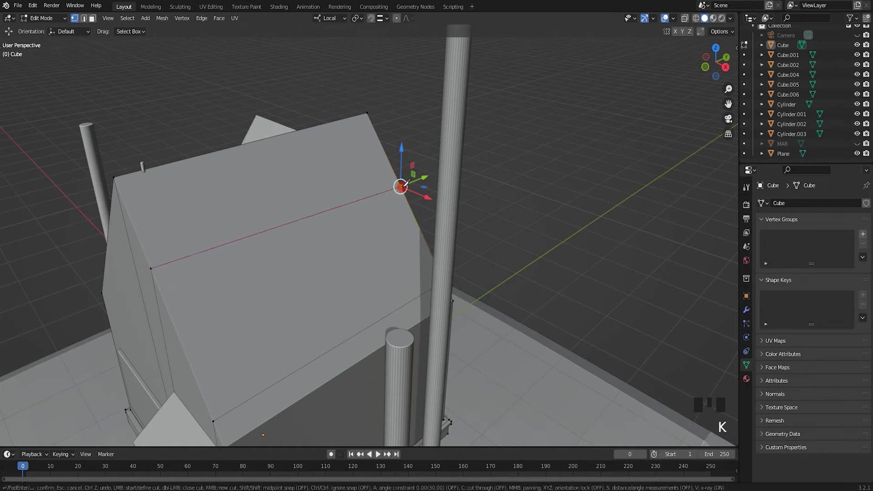
{"action": "key", "text": "Tab"}
{"action": "key", "text": "KP_1"}
{"action": "scroll", "scroll_direction": "up", "scroll_amount": 3}
{"action": "scroll", "scroll_direction": "down", "scroll_amount": 3}
{"action": "scroll", "scroll_direction": "up", "scroll_amount": 3}
{"action": "left_click_drag", "start_coordinate": [433, 260], "coordinate": [325, 277]}
{"action": "left_click", "coordinate": [325, 277]}
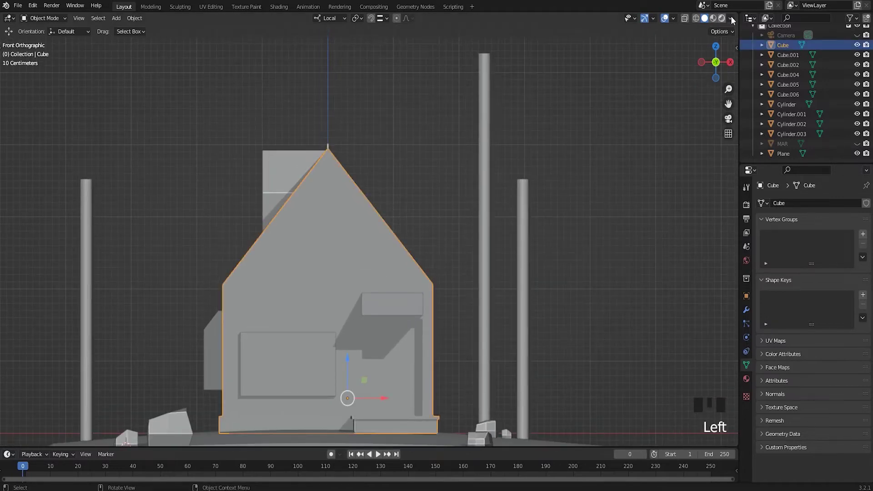
Step: Adjust the viewport shadow light direction in the Shading popover
{"action": "left_click_drag", "start_coordinate": [680, 230], "coordinate": [801, 256]}
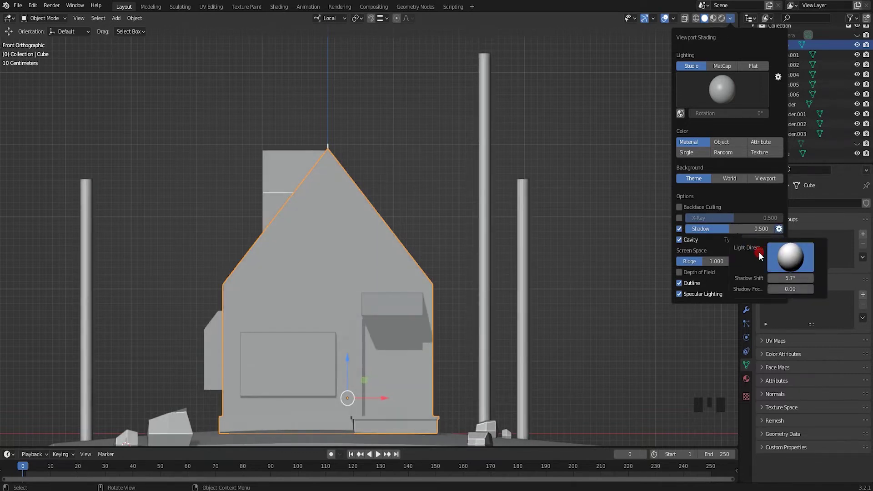
{"action": "left_click", "coordinate": [422, 161]}
{"action": "left_click_drag", "start_coordinate": [427, 247], "coordinate": [370, 300]}
{"action": "scroll", "scroll_direction": "up", "scroll_amount": 3}
{"action": "left_click", "coordinate": [368, 322]}
{"action": "scroll", "scroll_direction": "down", "scroll_amount": 3}
Step: Select the house and enter Edit Mode to shift the awning along the front wall
{"action": "left_click_drag", "start_coordinate": [372, 308], "coordinate": [273, 325]}
{"action": "left_click", "coordinate": [274, 325]}
{"action": "left_click", "coordinate": [284, 335]}
{"action": "key", "text": "Tab"}
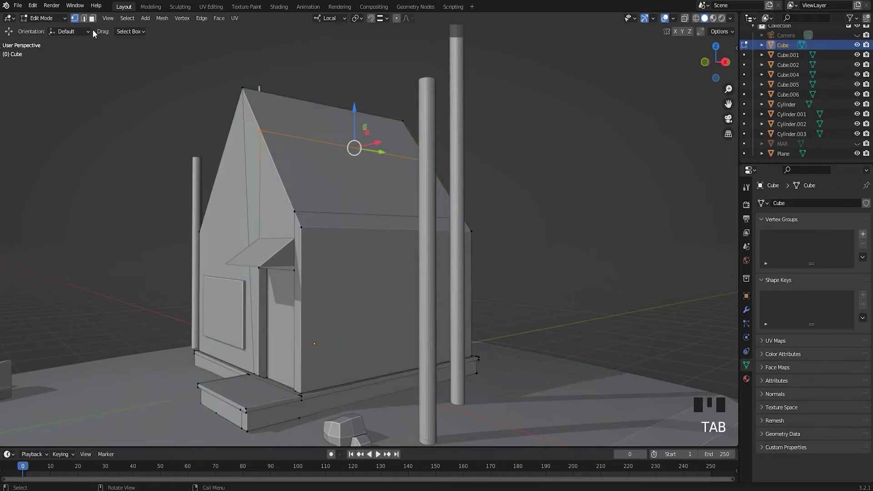
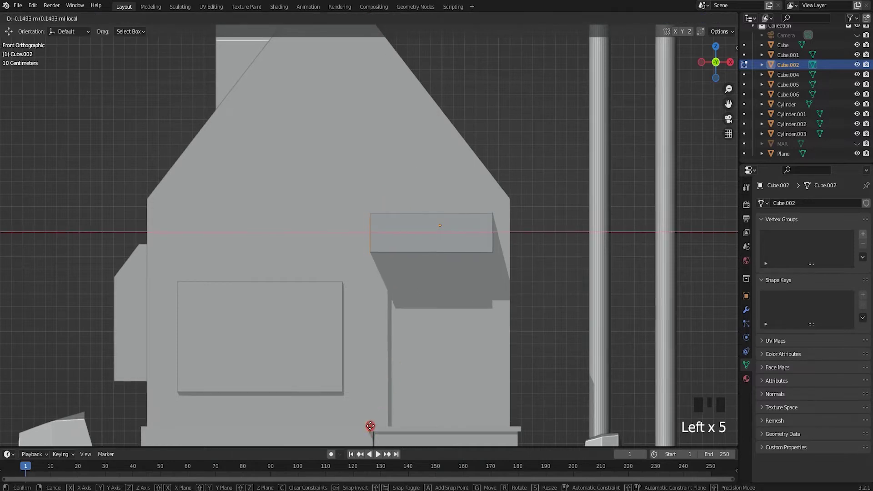
Step: Select the awning's side face and extrude it back to the house wall
{"action": "scroll", "scroll_direction": "down", "scroll_amount": 3}
{"action": "scroll", "scroll_direction": "down", "scroll_amount": 3}
{"action": "left_click_drag", "start_coordinate": [400, 312], "coordinate": [380, 305]}
{"action": "scroll", "scroll_direction": "up", "scroll_amount": 3}
{"action": "key", "text": "Tab"}
{"action": "key", "text": "Tab"}
{"action": "left_click", "coordinate": [360, 286]}
{"action": "left_click", "coordinate": [415, 291]}
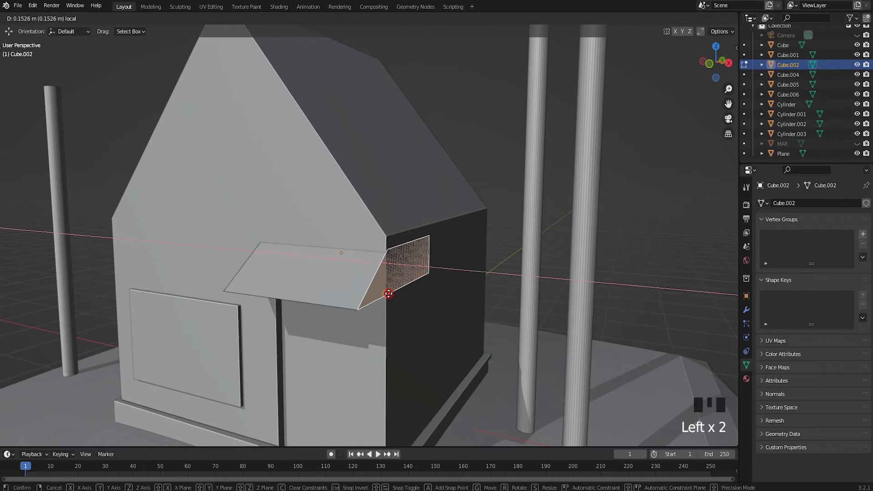
{"action": "key", "text": "Tab"}
Step: Review the extruded awning from several angles, toggling in and out of Edit Mode
{"action": "scroll", "scroll_direction": "down", "scroll_amount": 3}
{"action": "key", "text": "alt+a"}
{"action": "left_click_drag", "start_coordinate": [389, 301], "coordinate": [387, 277]}
{"action": "scroll", "scroll_direction": "up", "scroll_amount": 3}
{"action": "middle_click", "coordinate": [383, 282]}
{"action": "left_click", "coordinate": [351, 289]}
{"action": "key", "text": "Tab"}
{"action": "key", "text": "Tab"}
{"action": "left_click", "coordinate": [242, 301]}
{"action": "key", "text": "Tab"}
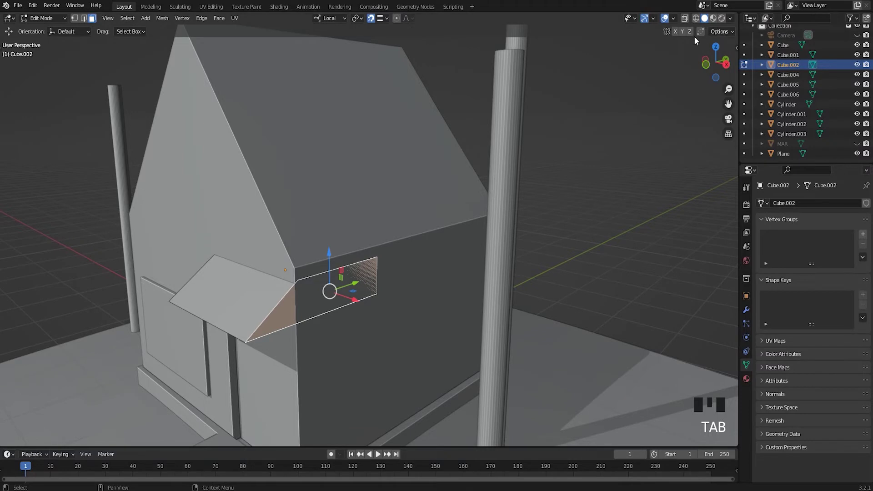
Step: Isolate the awning block in Local View for further editing
{"action": "key", "text": "KP_Divide"}
{"action": "scroll", "scroll_direction": "down", "scroll_amount": 3}
{"action": "scroll", "scroll_direction": "up", "scroll_amount": 3}
{"action": "key", "text": "KP_Divide"}
{"action": "scroll", "scroll_direction": "down", "scroll_amount": 3}
{"action": "middle_click", "coordinate": [326, 290]}
{"action": "key", "text": "alt+a"}
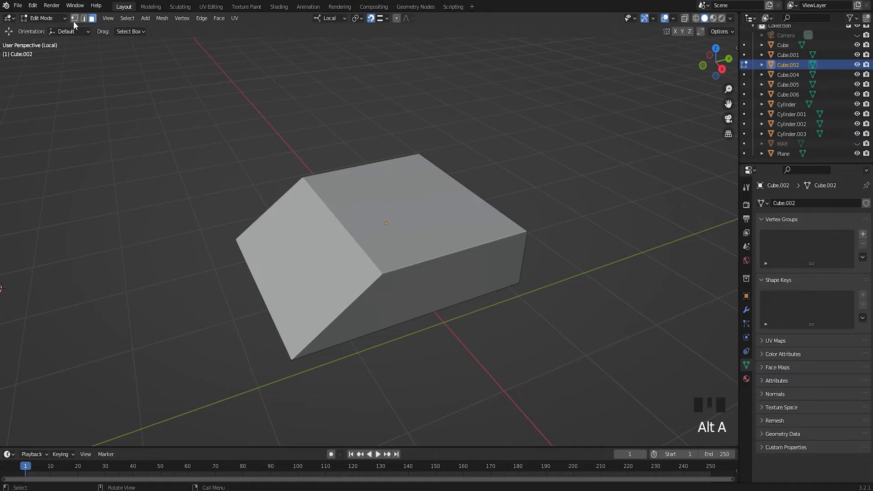
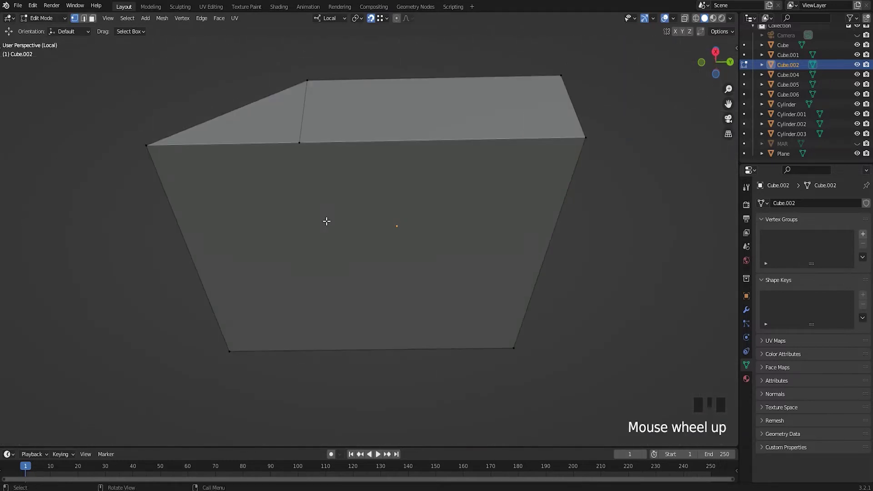
Step: Knife-cut a line down the awning side and select its wall-facing face
{"action": "key", "text": "k"}
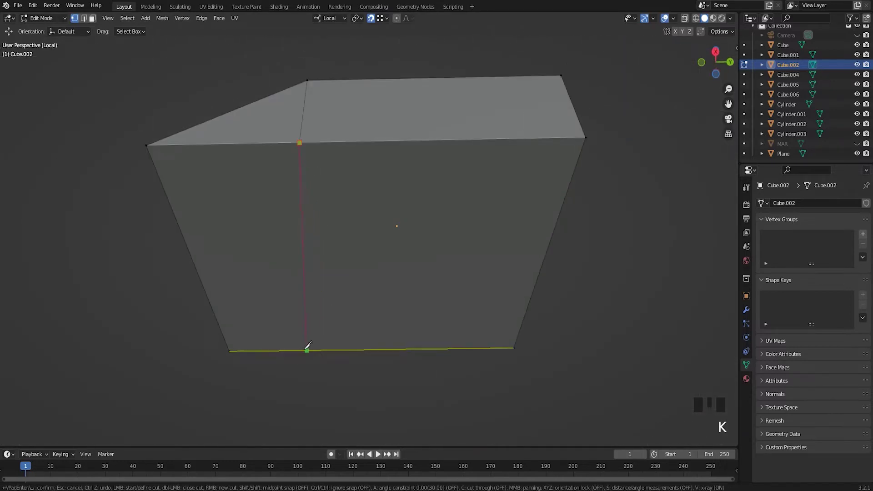
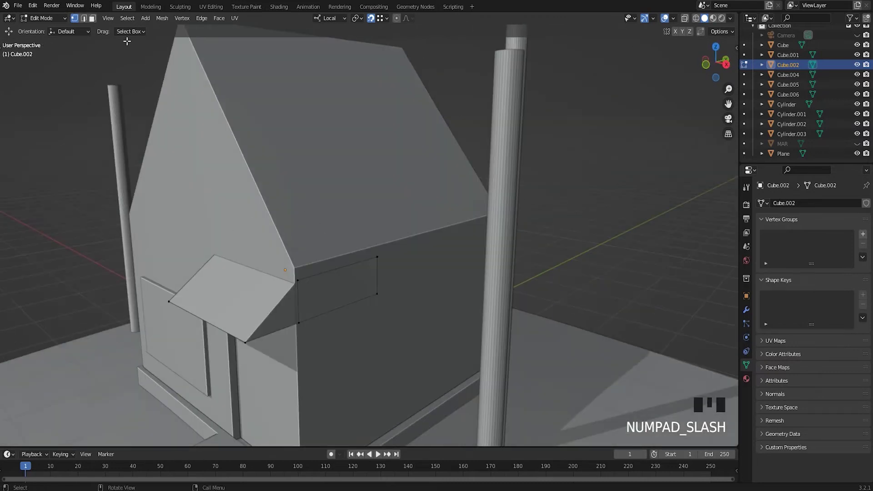
{"action": "left_click", "coordinate": [94, 20]}
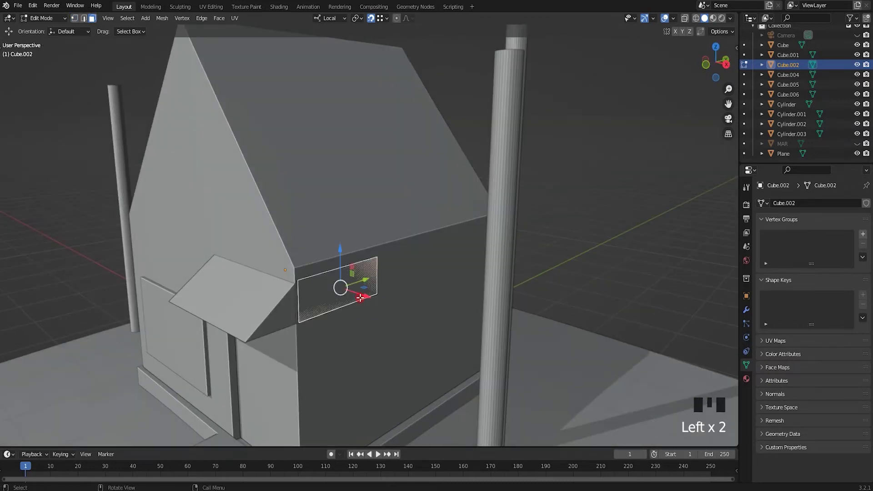
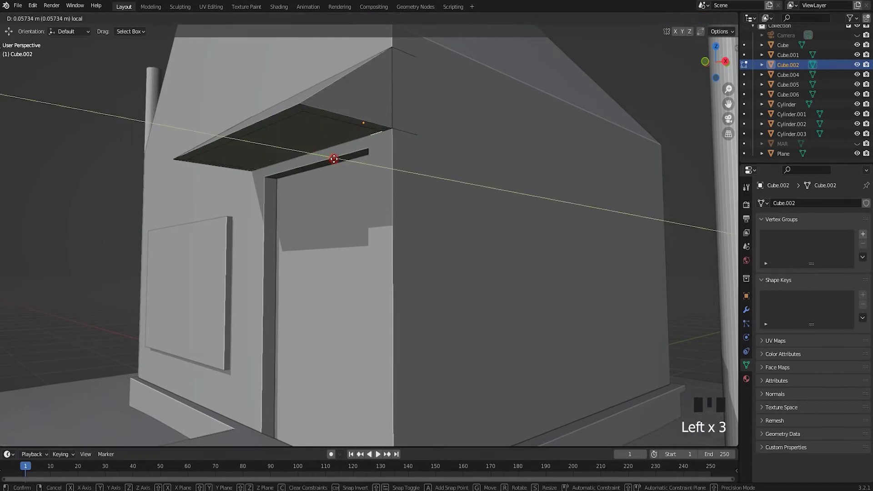
Step: Delete the awning's inset underside face and extrude its rim downward into a thick lip
{"action": "key", "text": "alt+a"}
{"action": "left_click", "coordinate": [95, 20]}
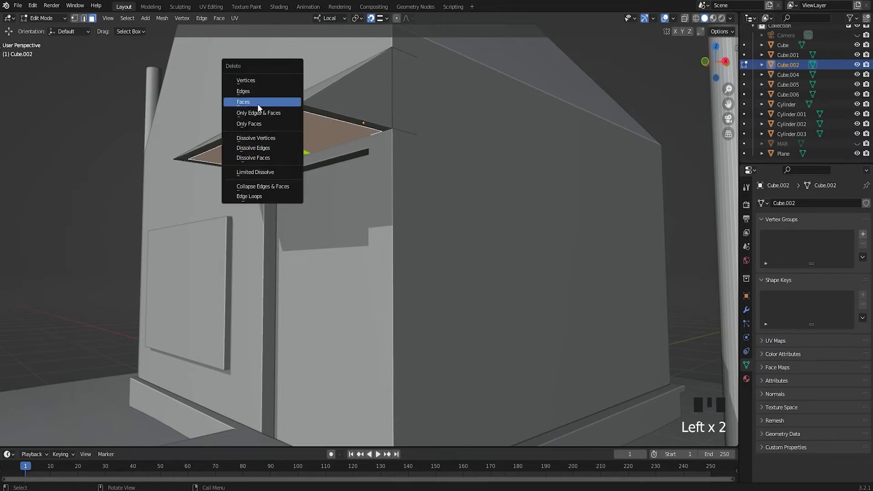
{"action": "key", "text": "Delete"}
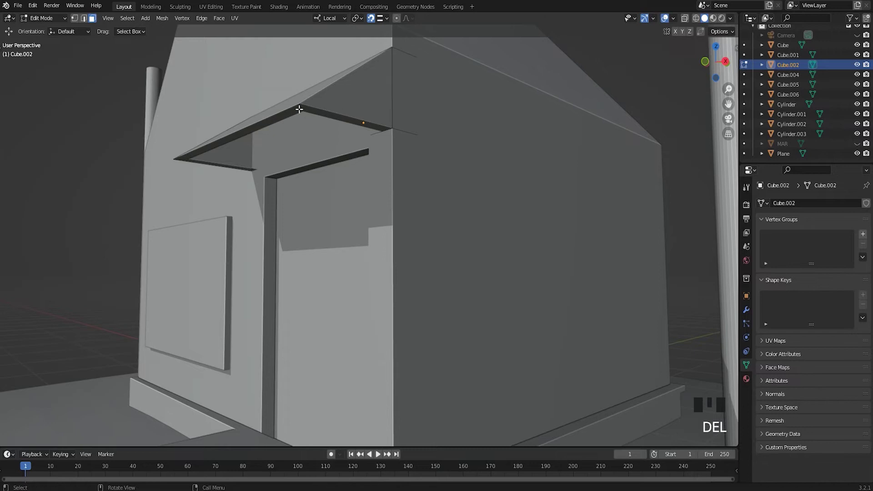
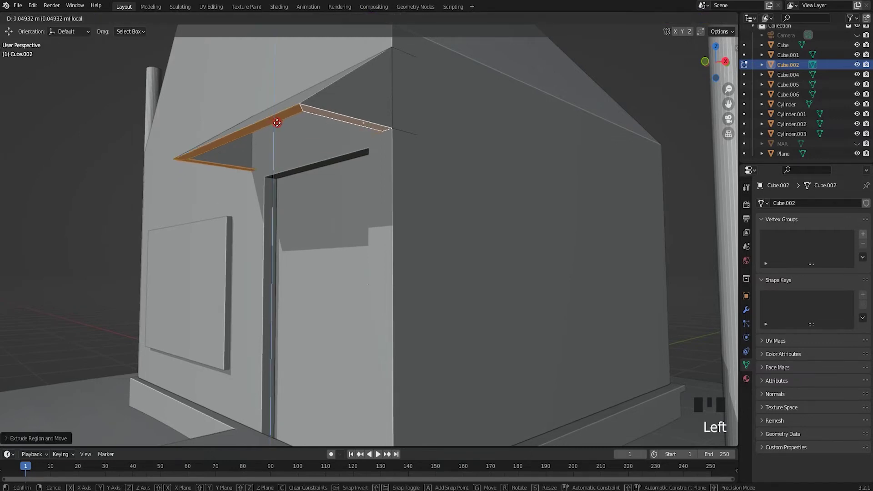
{"action": "left_click", "coordinate": [371, 21]}
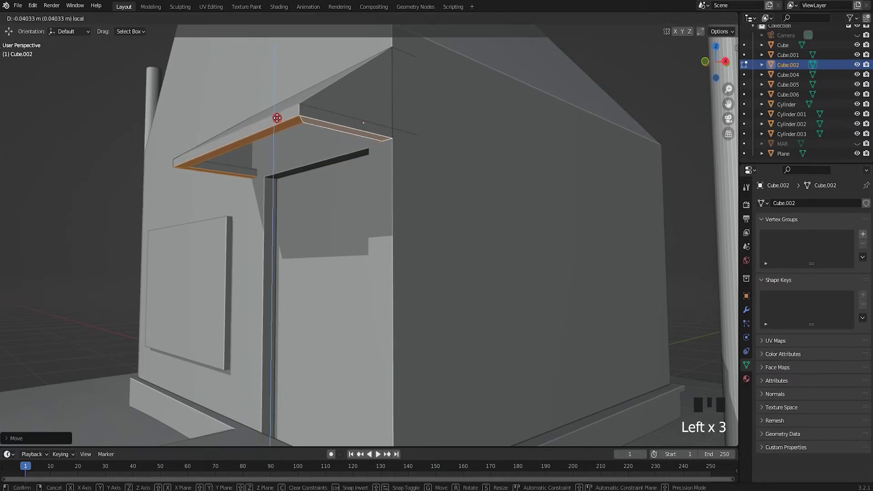
Step: Leave Edit Mode and inspect the hollow awning from underneath
{"action": "key", "text": "alt+a"}
{"action": "key", "text": "Tab"}
{"action": "scroll", "scroll_direction": "down", "scroll_amount": 3}
{"action": "key", "text": "alt+a"}
{"action": "left_click_drag", "start_coordinate": [313, 176], "coordinate": [313, 167]}
{"action": "scroll", "scroll_direction": "up", "scroll_amount": 3}
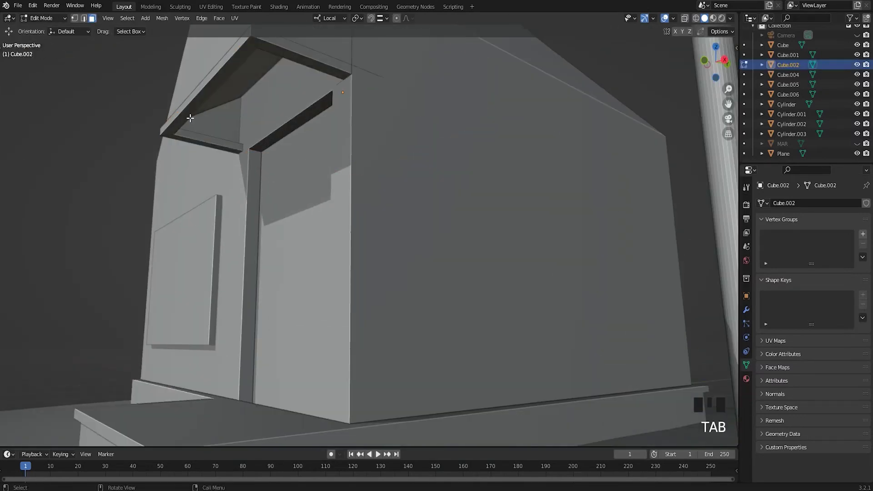
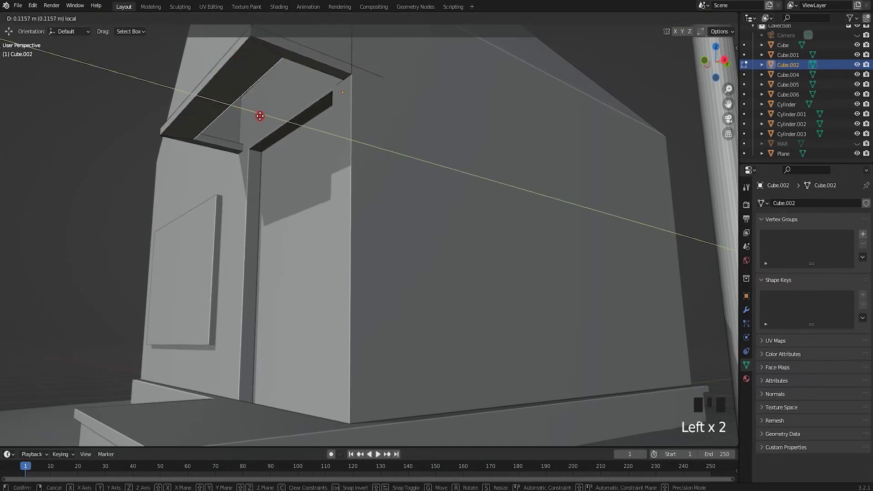
{"action": "key", "text": "alt+a"}
{"action": "key", "text": "Tab"}
Step: Switch to front view at the porch step corner ready to add a new object
{"action": "key", "text": "KP_1"}
{"action": "scroll", "scroll_direction": "up", "scroll_amount": 3}
{"action": "key", "text": "alt+a"}
{"action": "left_click_drag", "start_coordinate": [502, 286], "coordinate": [529, 368]}
{"action": "left_click_drag", "start_coordinate": [529, 368], "coordinate": [573, 343]}
{"action": "key", "text": "Tab"}
Step: Add a cylinder and scale it into a slim porch column on the step
{"action": "key", "text": "s"}
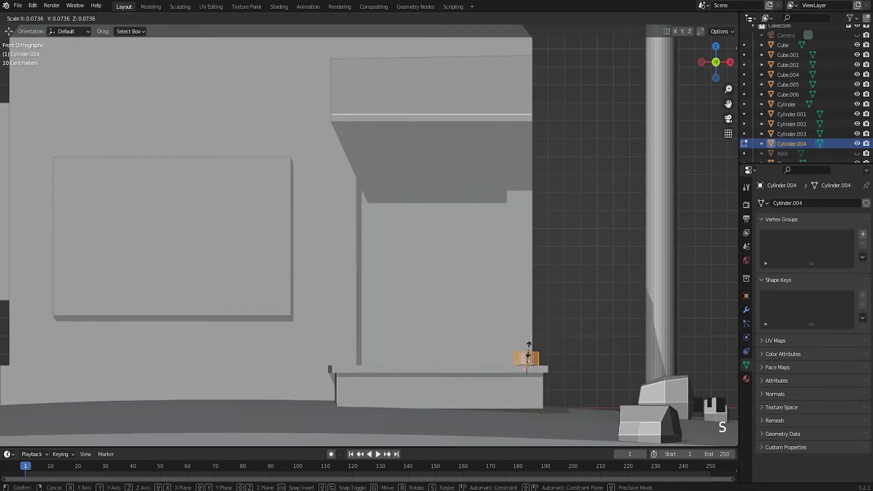
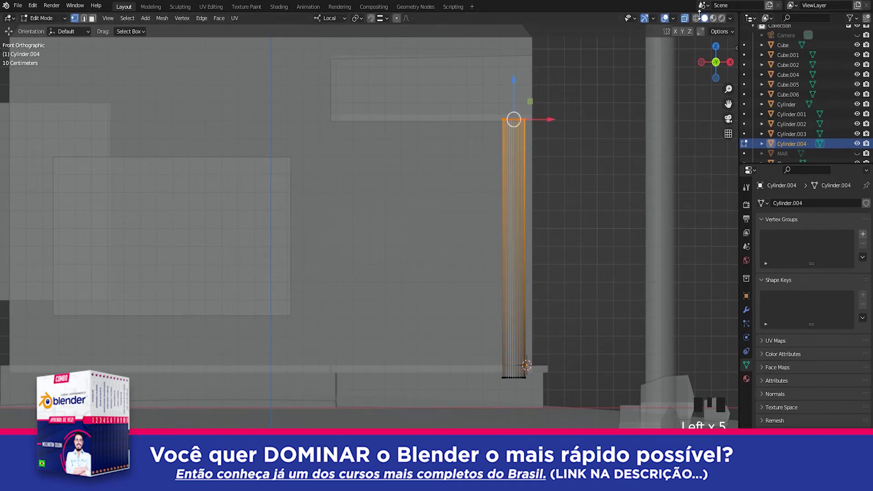
{"action": "left_click", "coordinate": [685, 24]}
{"action": "key", "text": "Tab"}
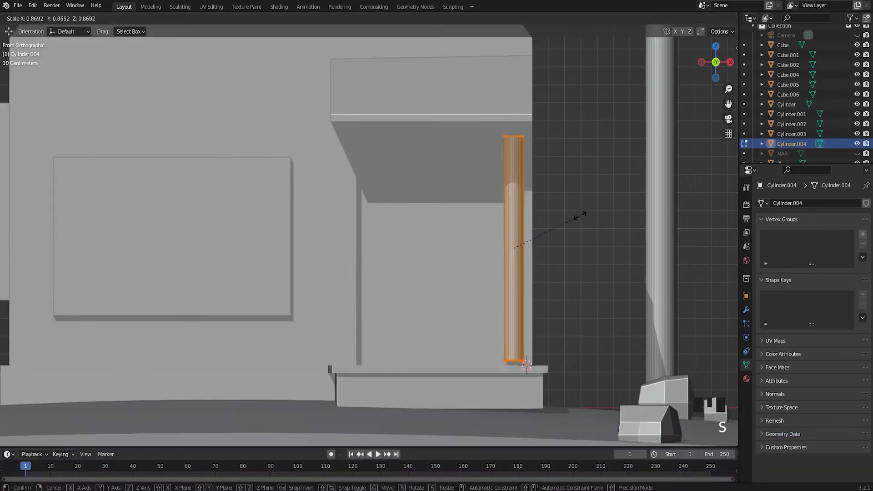
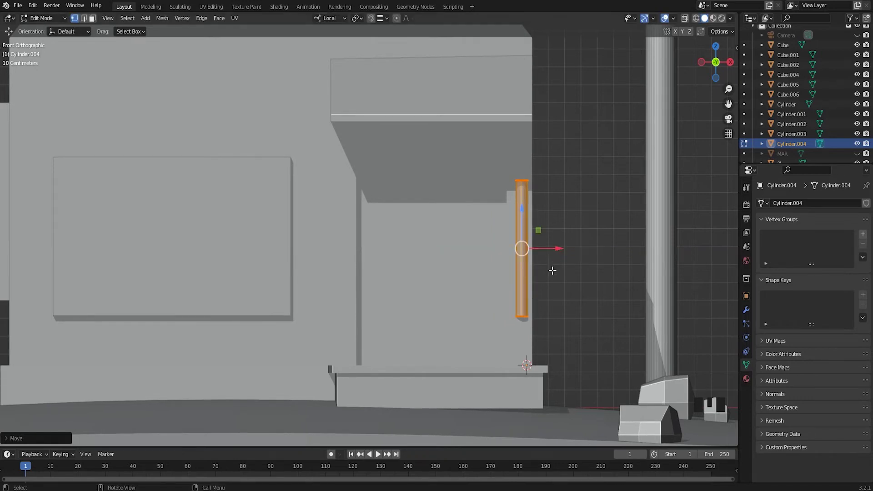
{"action": "middle_click", "coordinate": [550, 292]}
{"action": "scroll", "scroll_direction": "up", "scroll_amount": 3}
{"action": "key", "text": "alt+a"}
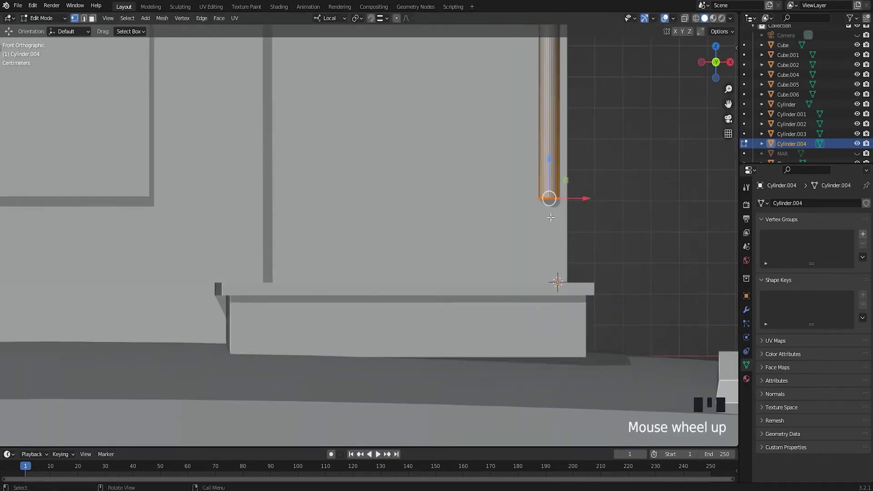
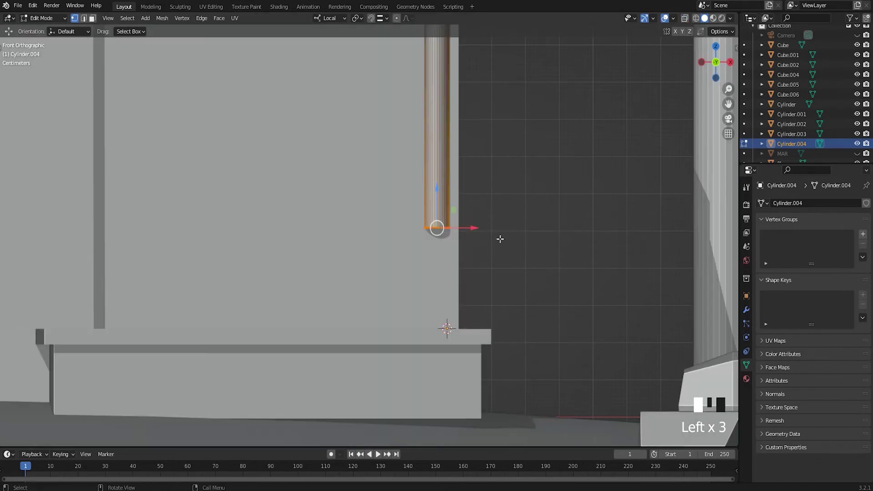
Step: Extrude and widen the column's bottom ring into a thicker base block
{"action": "key", "text": "e"}
{"action": "scroll", "scroll_direction": "up", "scroll_amount": 3}
{"action": "key", "text": "s"}
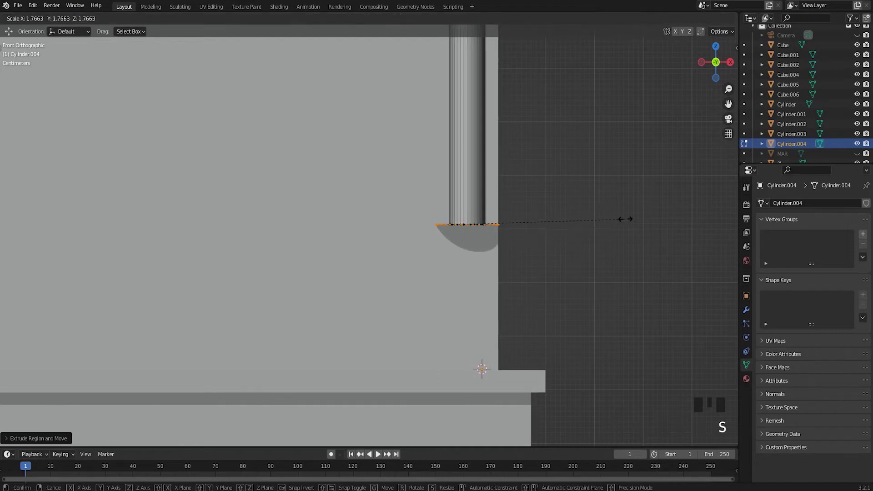
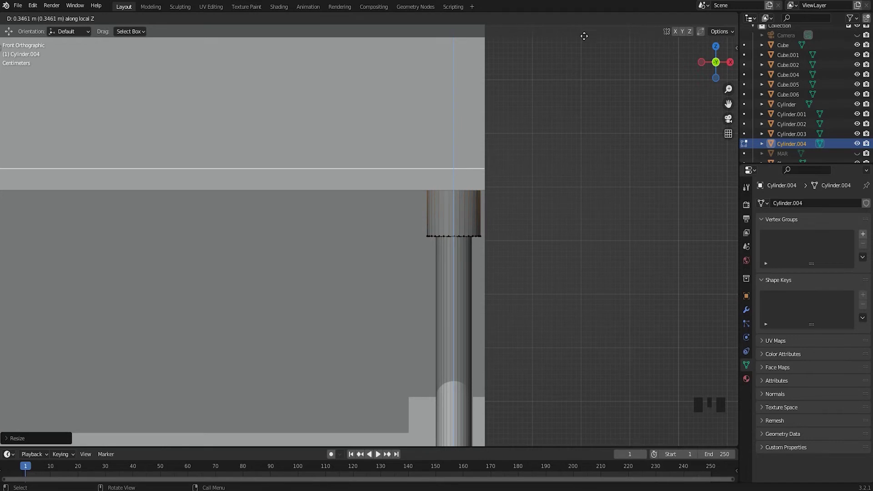
Step: Extrude and widen the top ring into a cap reaching up to the awning
{"action": "scroll", "scroll_direction": "down", "scroll_amount": 3}
{"action": "key", "text": "Tab"}
{"action": "scroll", "scroll_direction": "down", "scroll_amount": 3}
{"action": "key", "text": "alt+a"}
{"action": "left_click_drag", "start_coordinate": [430, 310], "coordinate": [237, 339]}
{"action": "left_click", "coordinate": [237, 339]}
Step: Finish the column mesh and select it viewed from the side
{"action": "key", "text": "KP_3"}
{"action": "scroll", "scroll_direction": "up", "scroll_amount": 3}
{"action": "middle_click", "coordinate": [241, 338]}
{"action": "left_click", "coordinate": [385, 348]}
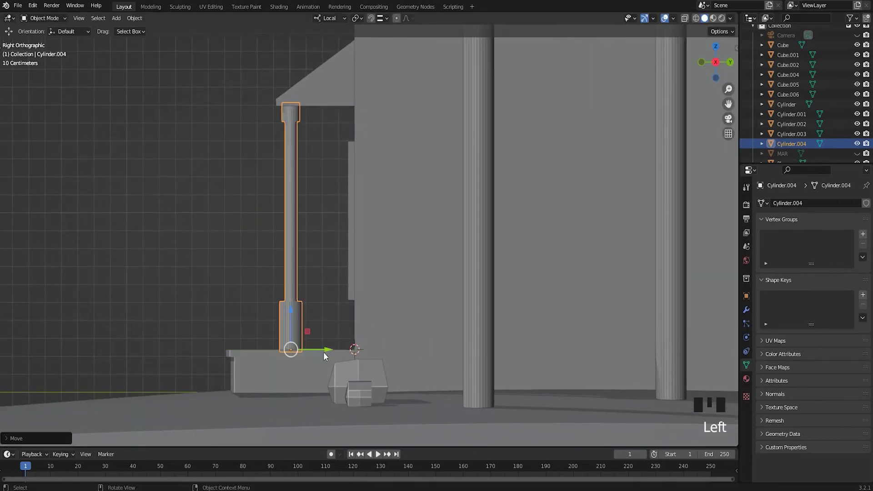
Step: Lower the column's base ring slightly in Edit Mode from front view
{"action": "key", "text": "alt+a"}
{"action": "key", "text": "KP_1"}
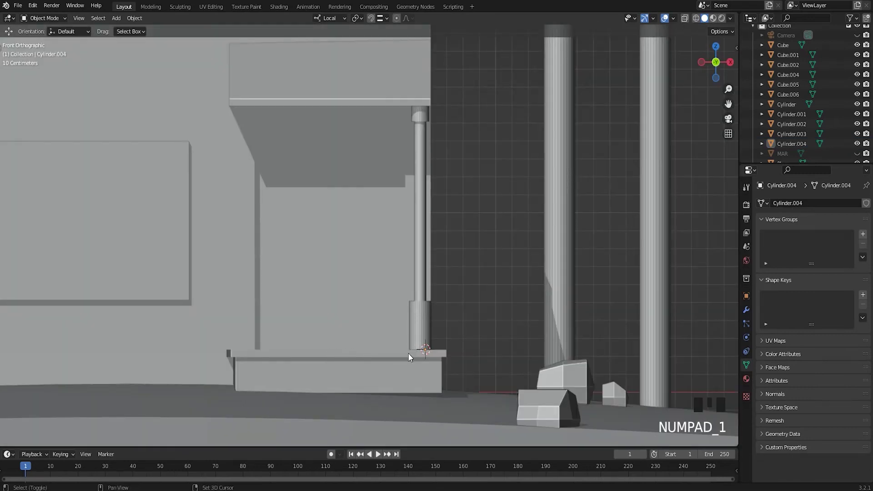
{"action": "scroll", "scroll_direction": "up", "scroll_amount": 3}
{"action": "left_click", "coordinate": [431, 342]}
{"action": "scroll", "scroll_direction": "up", "scroll_amount": 3}
{"action": "middle_click", "coordinate": [440, 342]}
{"action": "scroll", "scroll_direction": "up", "scroll_amount": 3}
{"action": "key", "text": "Tab"}
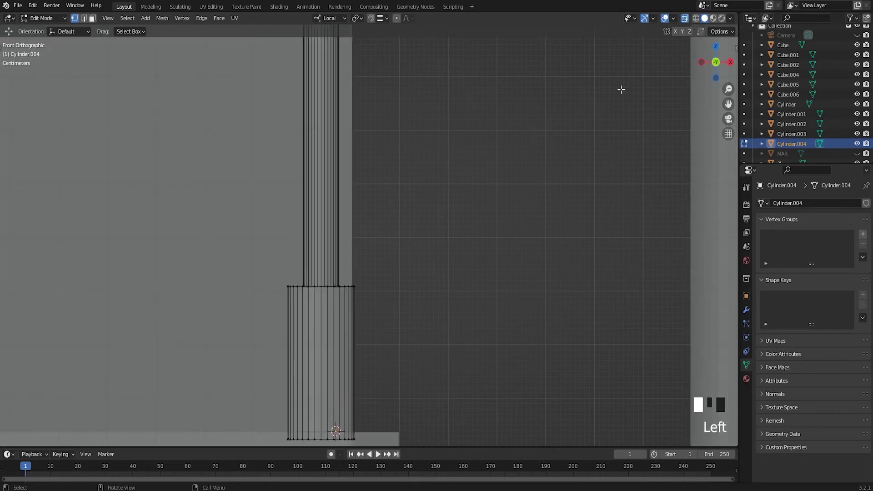
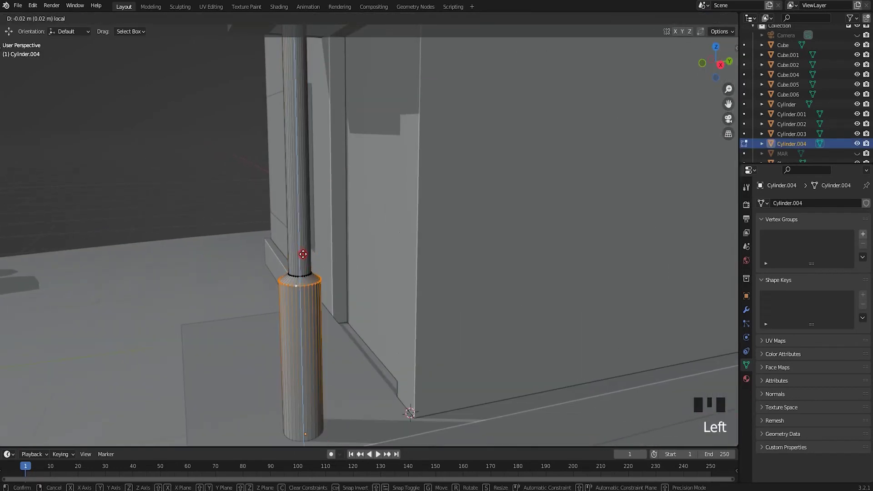
{"action": "key", "text": "alt+a"}
{"action": "key", "text": "Tab"}
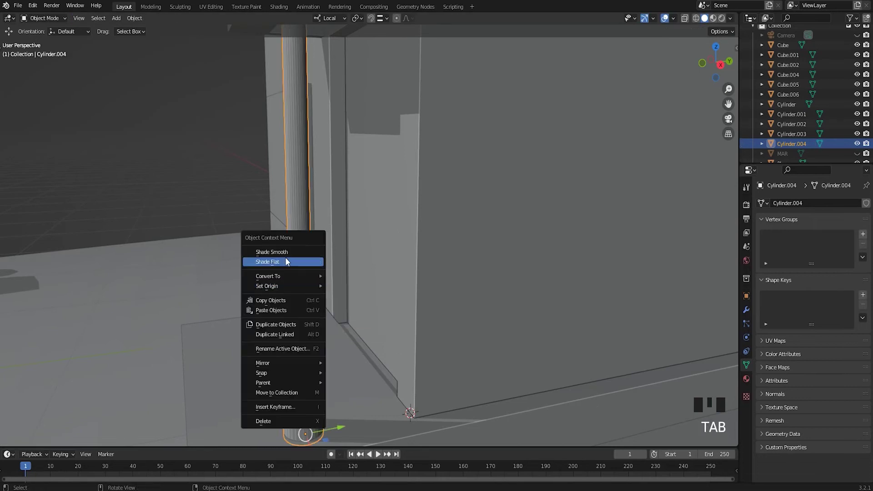
Step: Apply Shade Smooth to the column and save the project file
{"action": "left_click_drag", "start_coordinate": [275, 253], "coordinate": [806, 410]}
{"action": "left_click", "coordinate": [807, 410]}
{"action": "key", "text": "alt+a"}
Step: Check the porch in perspective, return to front view and select the column
{"action": "scroll", "scroll_direction": "down", "scroll_amount": 3}
{"action": "left_click_drag", "start_coordinate": [309, 289], "coordinate": [317, 273]}
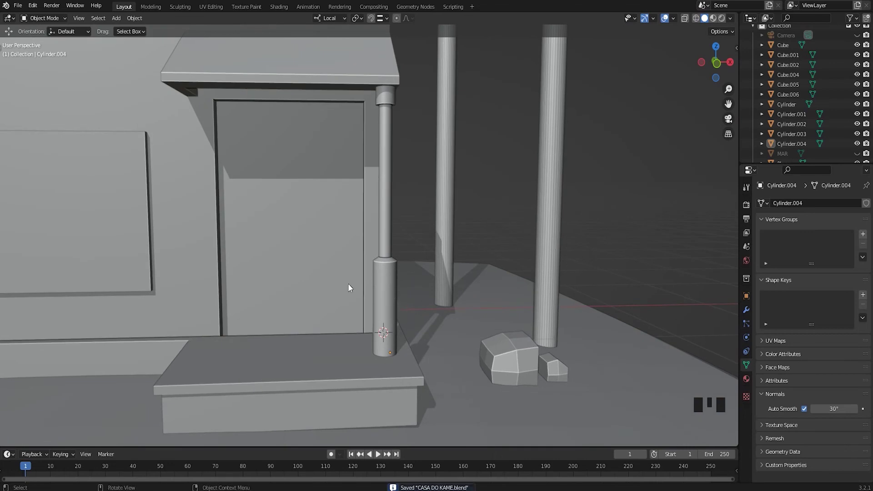
{"action": "scroll", "scroll_direction": "down", "scroll_amount": 3}
{"action": "key", "text": "KP_1"}
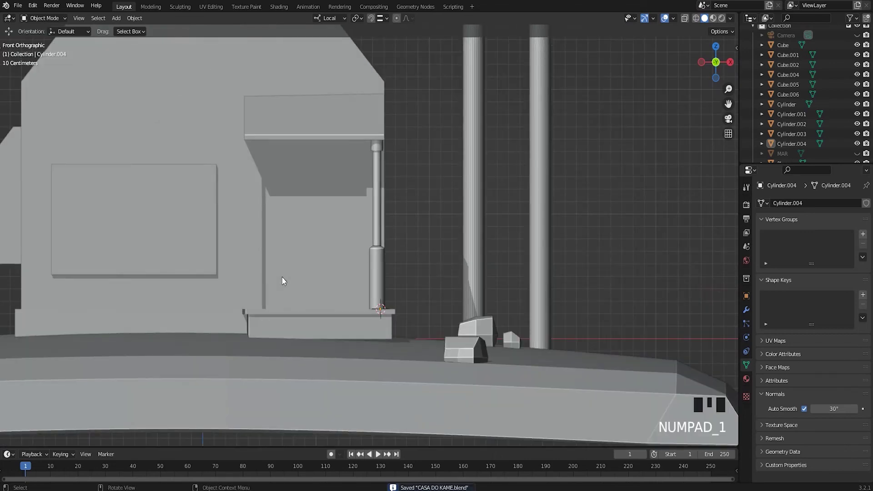
{"action": "left_click", "coordinate": [374, 253]}
{"action": "scroll", "scroll_direction": "up", "scroll_amount": 3}
{"action": "middle_click", "coordinate": [389, 301]}
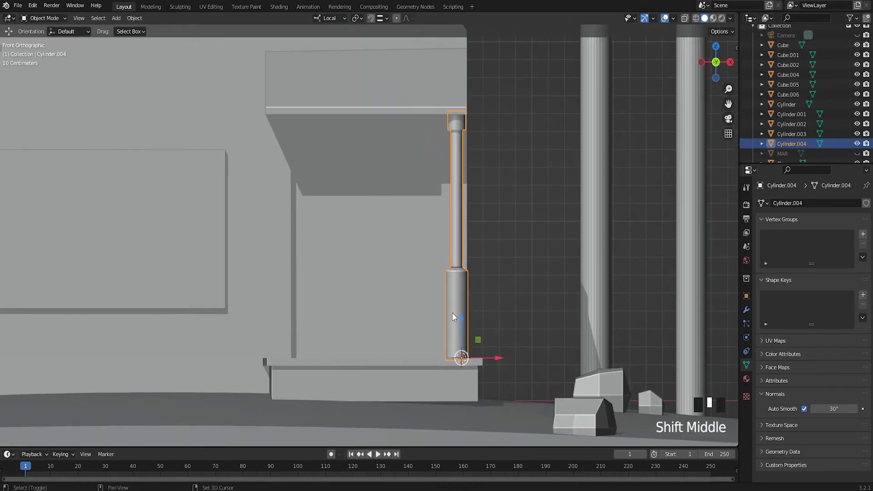
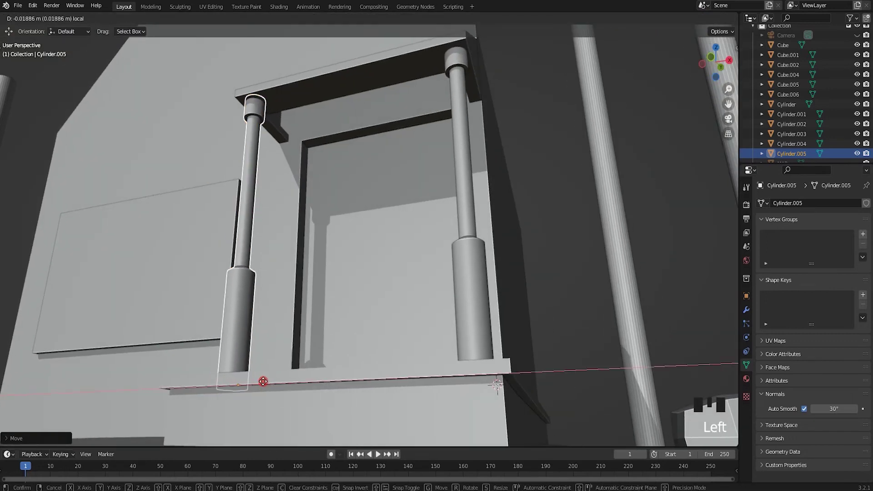
Step: Duplicate the column across the door and isolate the two columns with the awning
{"action": "key", "text": "alt+a"}
{"action": "left_click", "coordinate": [466, 155]}
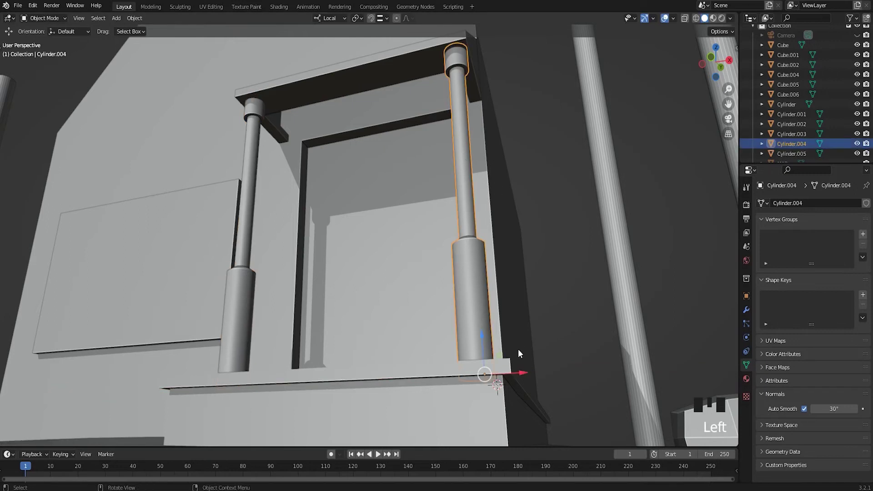
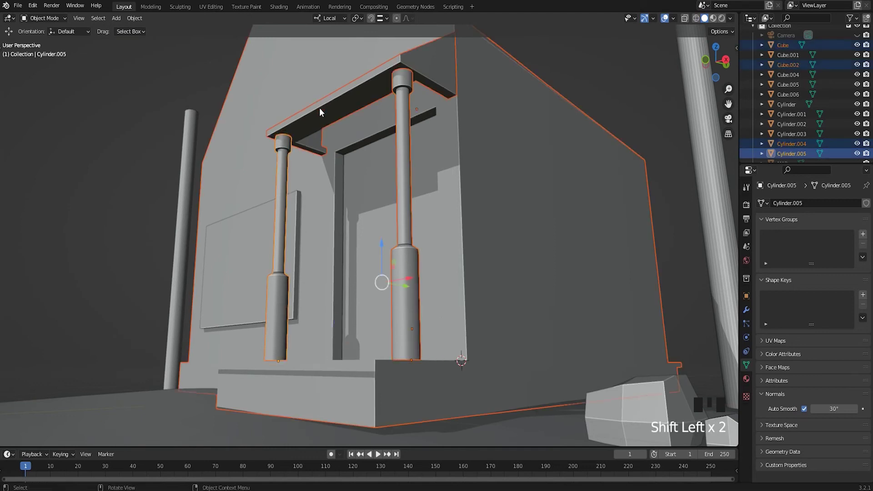
{"action": "key", "text": "KP_Divide"}
{"action": "key", "text": "ctrl+KP_7"}
{"action": "key", "text": "alt+a"}
{"action": "middle_click", "coordinate": [419, 232]}
{"action": "left_click", "coordinate": [412, 305]}
{"action": "key", "text": "h"}
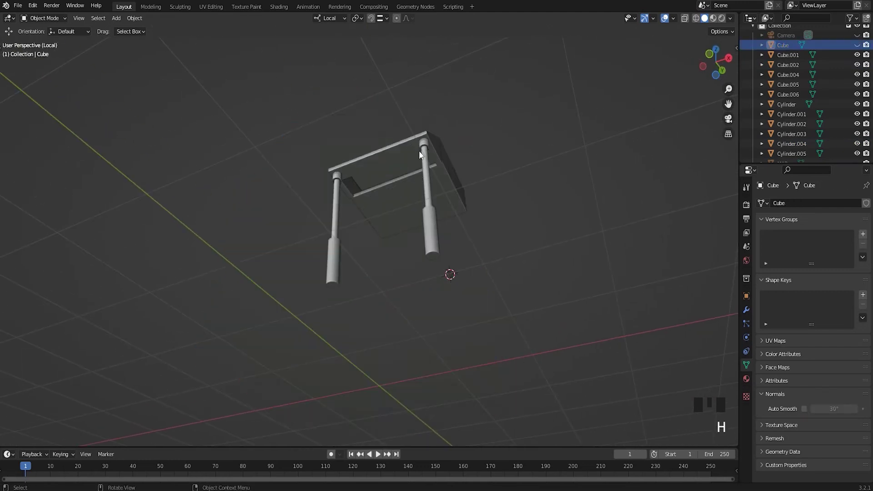
Step: From bottom view, place each column beneath its awning corner
{"action": "left_click", "coordinate": [421, 163]}
{"action": "key", "text": "ctrl+KP_7"}
{"action": "middle_click", "coordinate": [390, 163]}
{"action": "scroll", "scroll_direction": "up", "scroll_amount": 3}
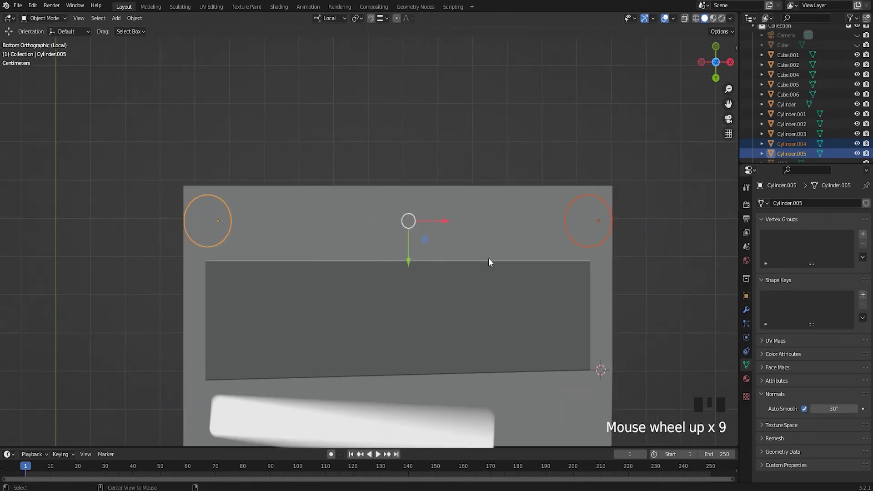
{"action": "key", "text": "alt+a"}
{"action": "left_click", "coordinate": [205, 223]}
{"action": "left_click", "coordinate": [245, 223]}
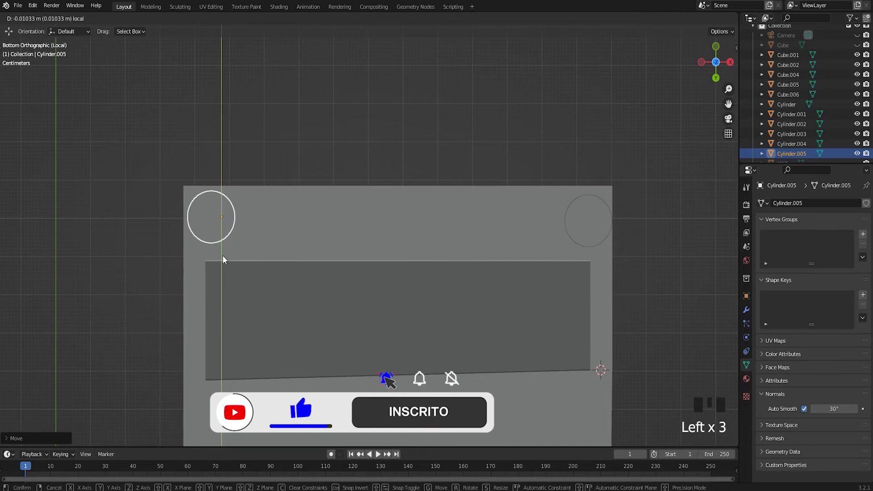
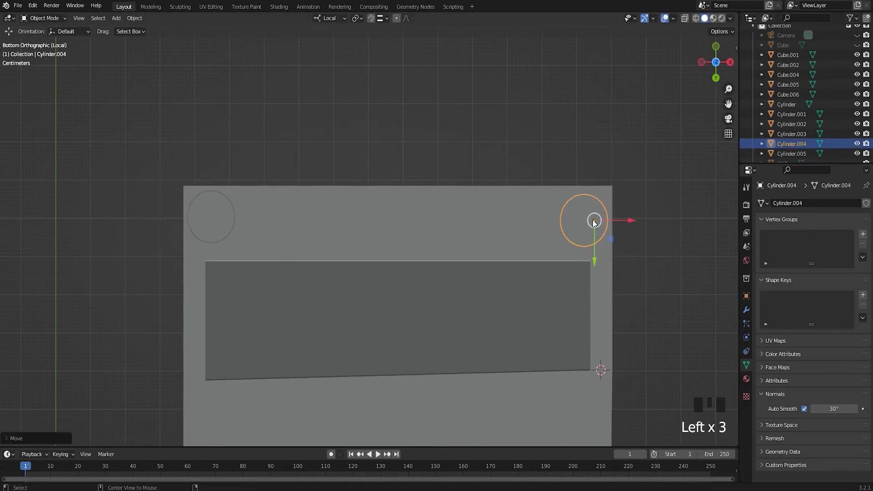
{"action": "key", "text": "alt+a"}
Step: Leave Local View and unhide the rest of the house
{"action": "key", "text": "KP_Divide"}
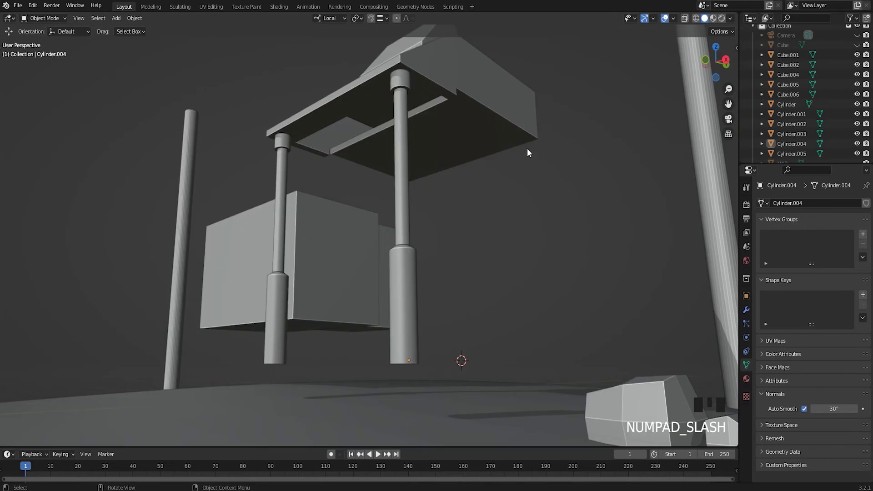
{"action": "key", "text": "alt+h"}
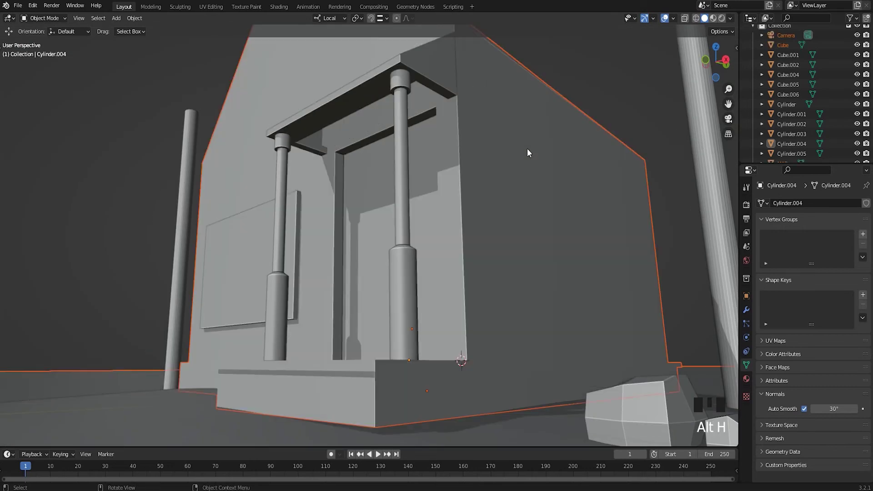
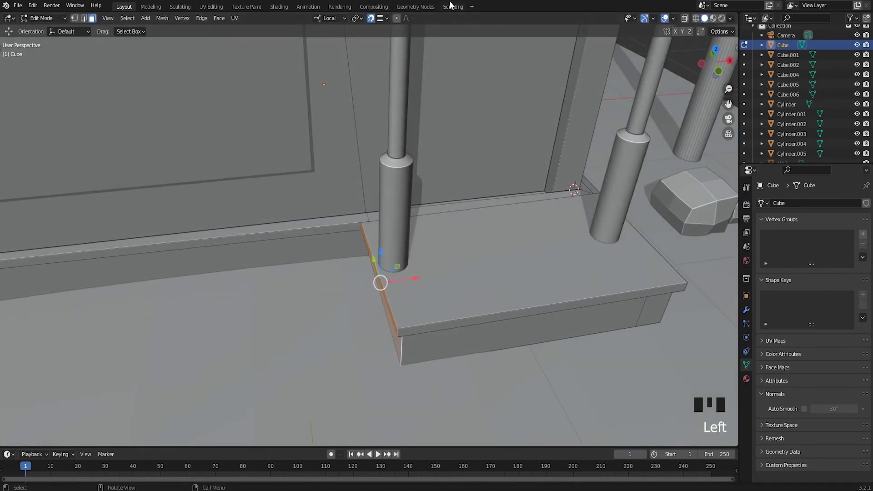
Step: Move the step's left end edge in to sit flush under the left column
{"action": "left_click", "coordinate": [372, 20]}
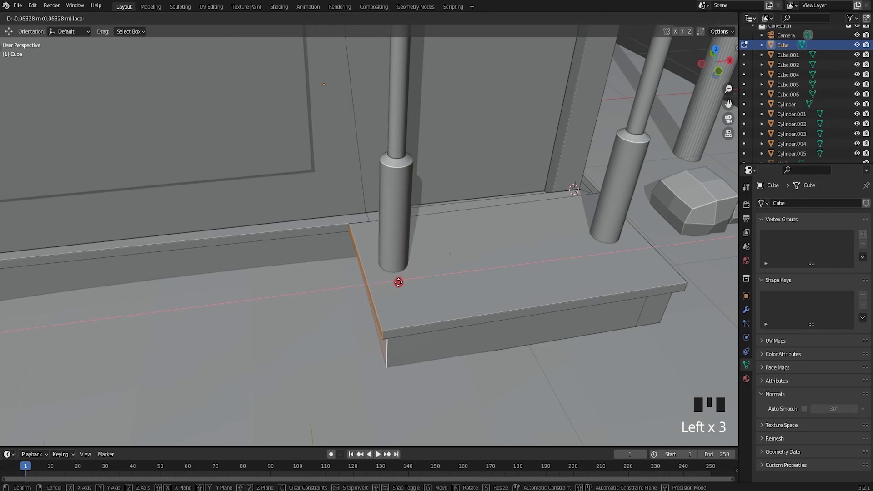
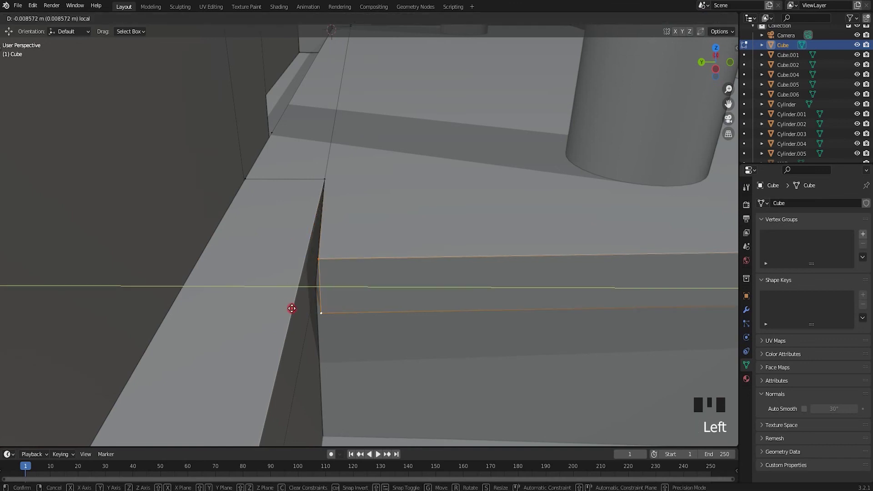
{"action": "left_click", "coordinate": [372, 20]}
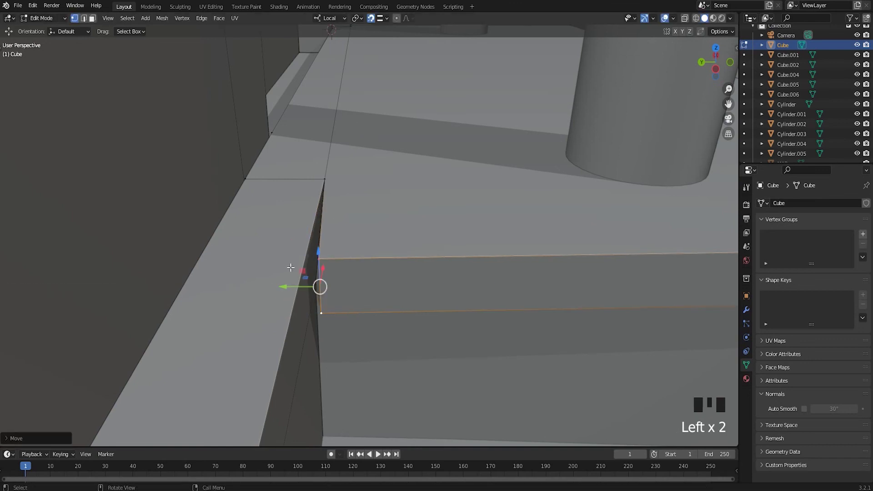
{"action": "key", "text": "Tab"}
{"action": "scroll", "scroll_direction": "down", "scroll_amount": 3}
{"action": "key", "text": "alt+a"}
Step: Select the step's side face and the thin wall-base strip for reworking
{"action": "scroll", "scroll_direction": "down", "scroll_amount": 3}
{"action": "scroll", "scroll_direction": "up", "scroll_amount": 3}
{"action": "left_click_drag", "start_coordinate": [391, 245], "coordinate": [423, 283]}
{"action": "left_click", "coordinate": [423, 283]}
{"action": "key", "text": "Tab"}
{"action": "left_click", "coordinate": [423, 279]}
{"action": "key", "text": "alt+a"}
{"action": "left_click", "coordinate": [96, 23]}
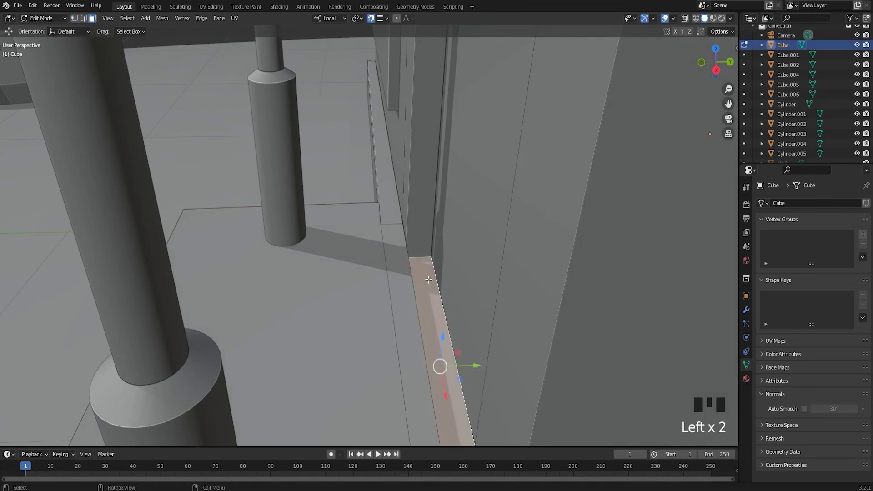